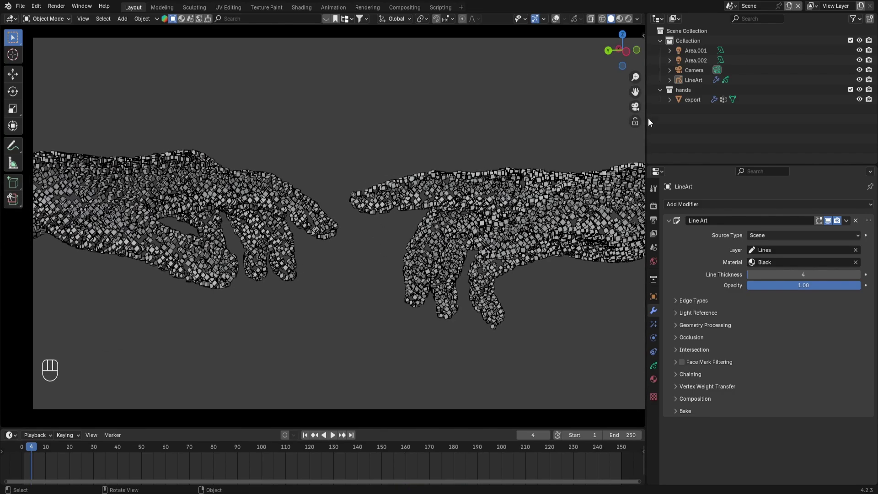
Save hand_export.blend and switch between the finished example and the tutorial file
key(ctrl+s)
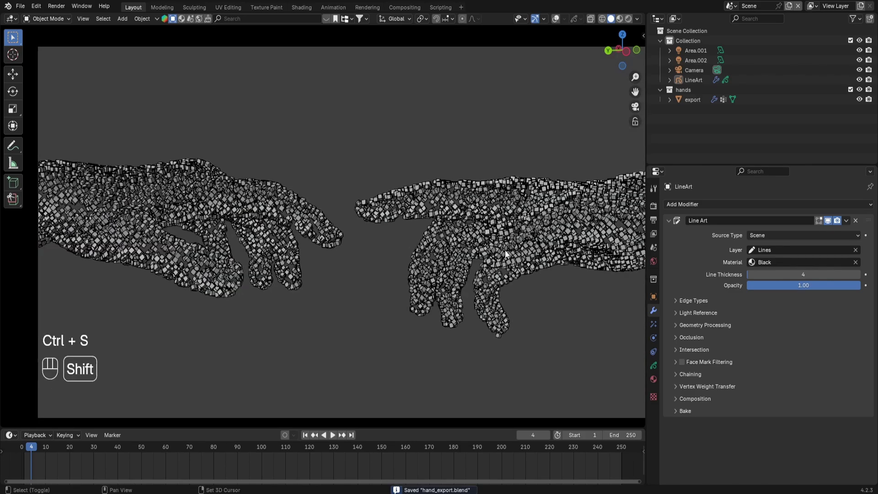
key(ctrl+s)
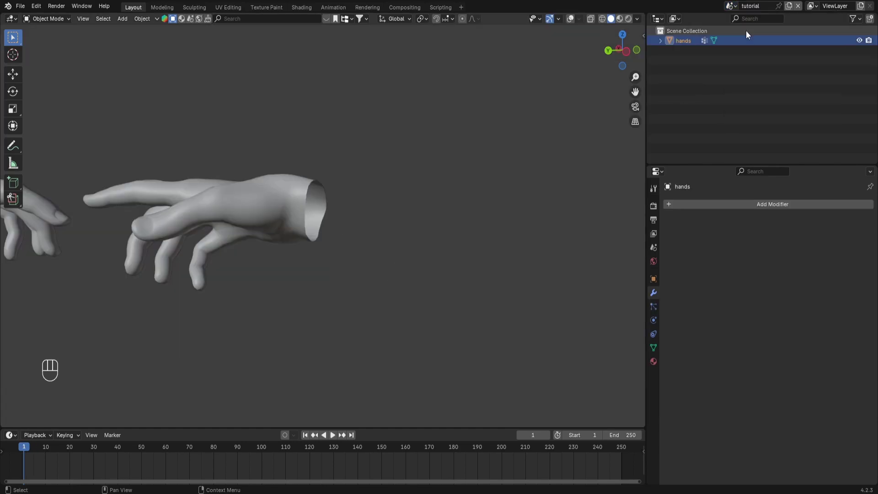
key(ctrl+s)
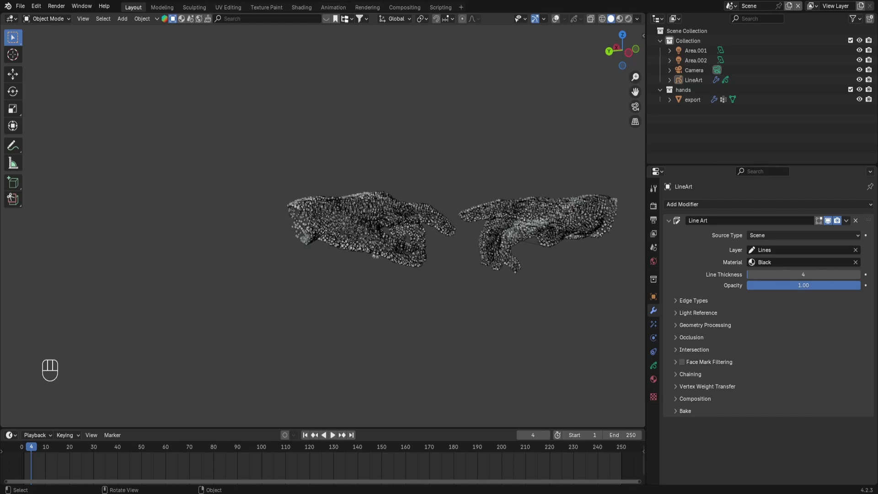
middle_click(471, 184)
key(ctrl+s)
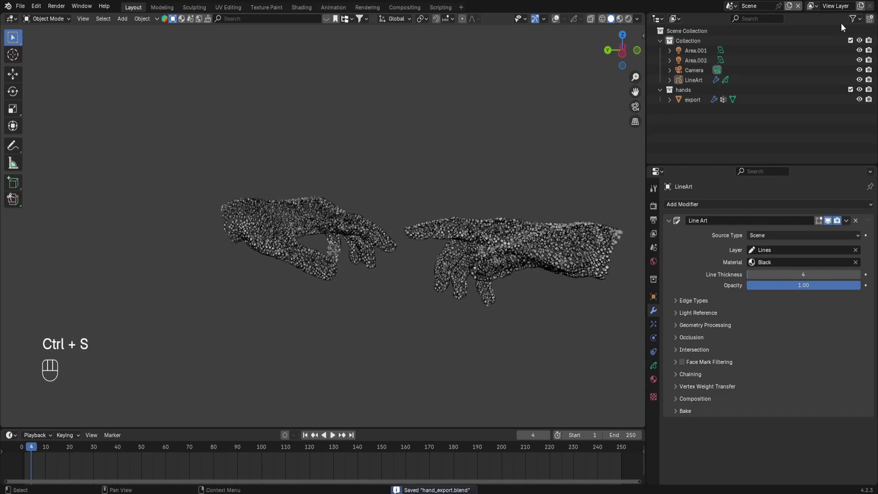
Select the plain hands model in the tutorial scene and view it through the camera
click(735, 11)
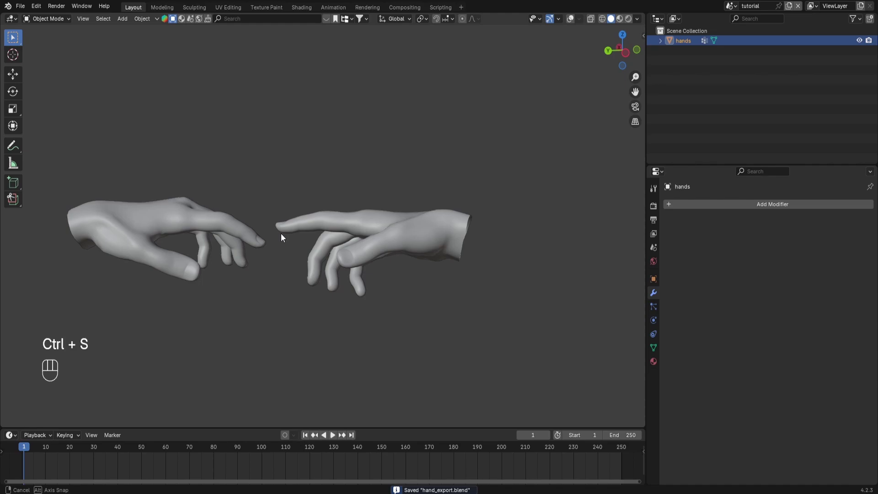
key(ctrl+s)
click(427, 161)
key(ctrl+s)
key(KP_0)
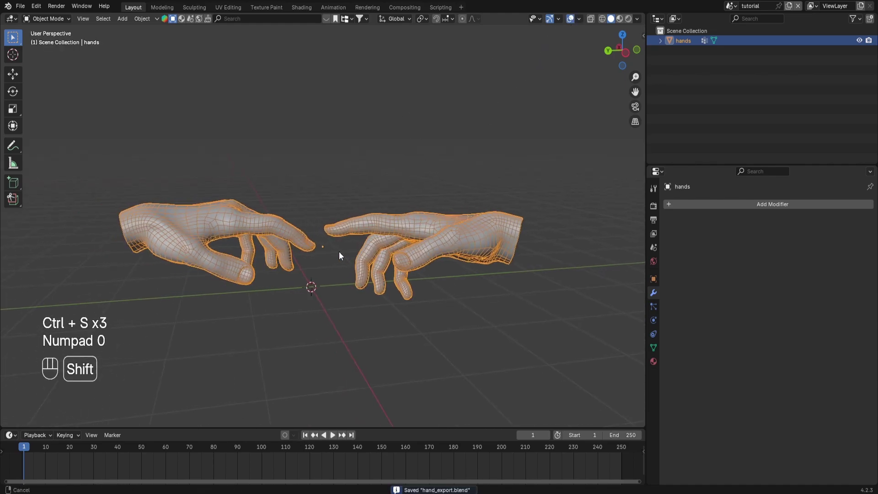
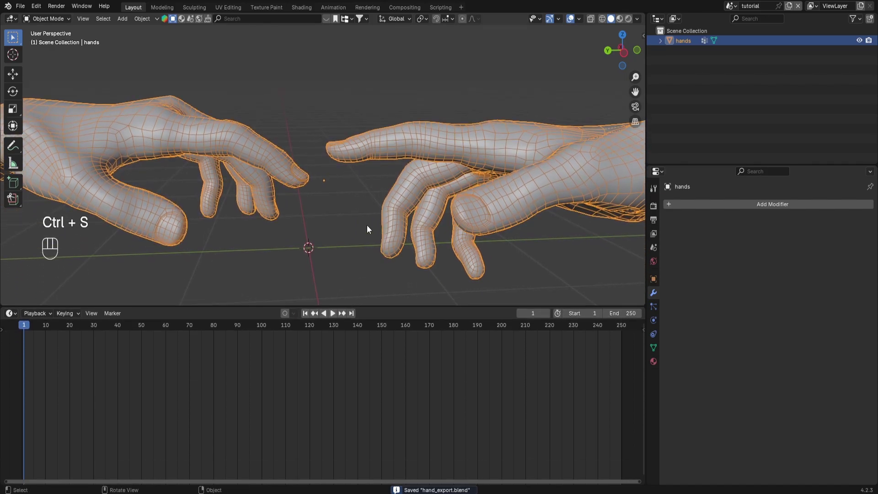
Turn the lower area into a Geometry Node Editor for the hands and enlarge it
middle_click(370, 206)
key(ctrl+s)
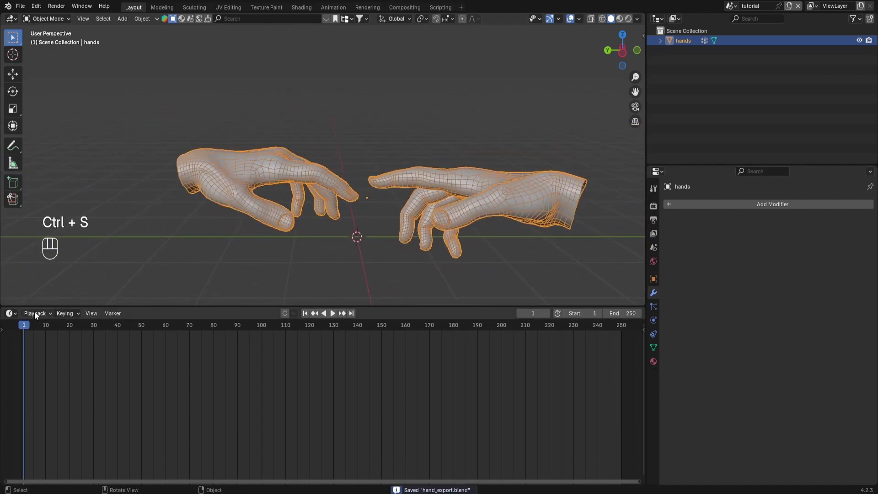
double_click(12, 321)
drag(15, 314, 124, 362)
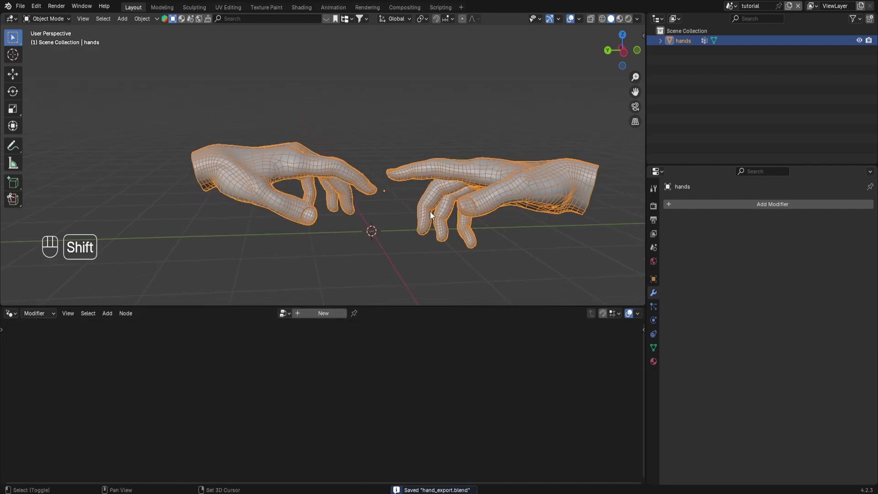
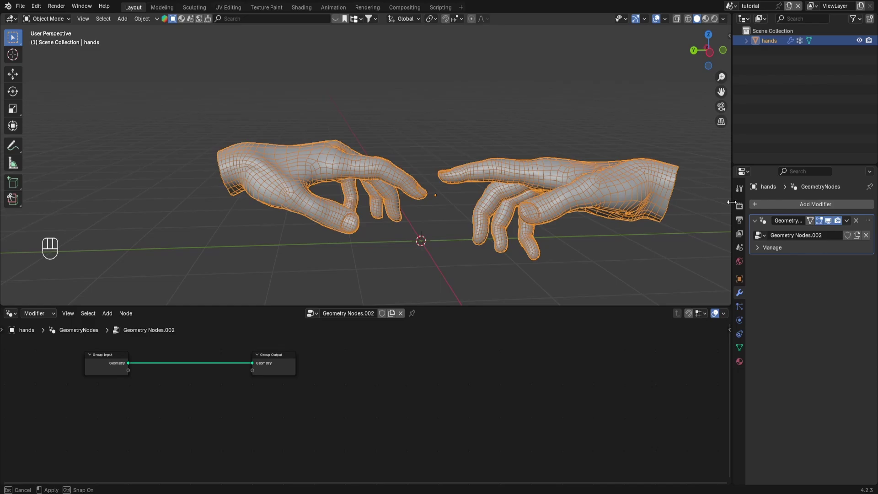
click(405, 304)
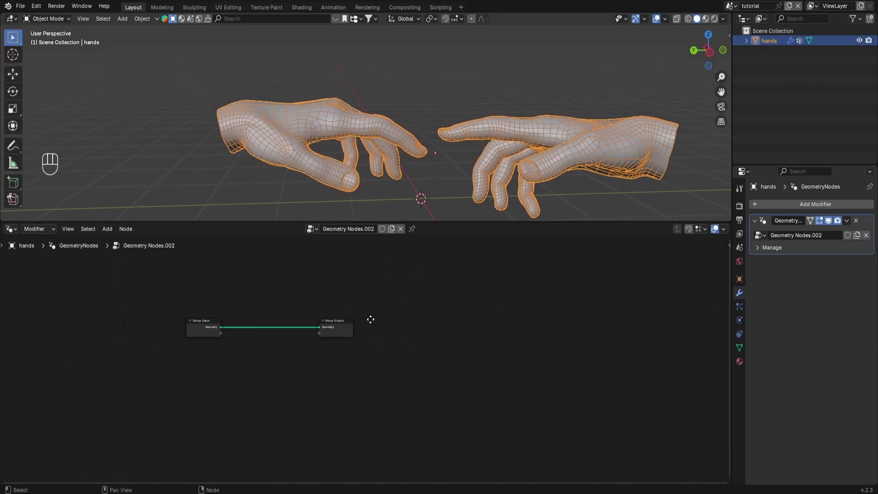
Create a new node tree and drop an Instance on Points node onto the input–output link
key(ctrl+s)
key(shift+a)
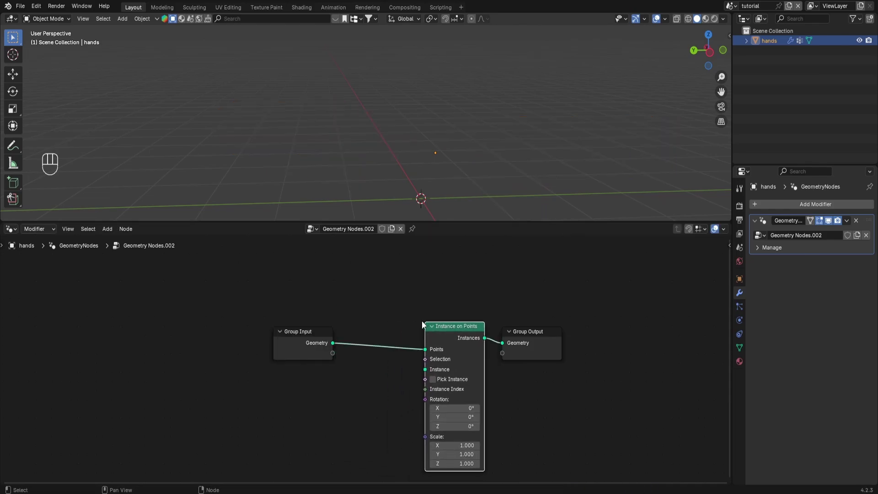
key(ctrl+s)
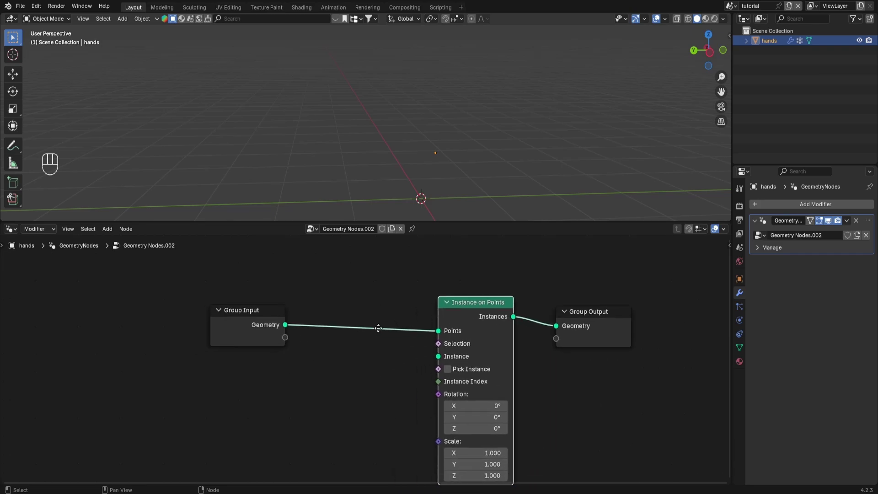
Insert a Distribute Points on Faces node ahead of Instance on Points
key(shift+a)
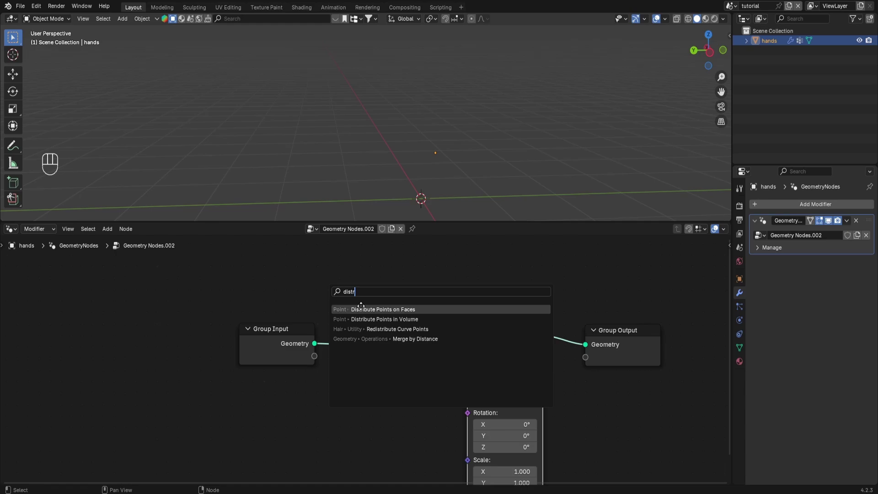
click(370, 336)
key(ctrl+s)
click(276, 341)
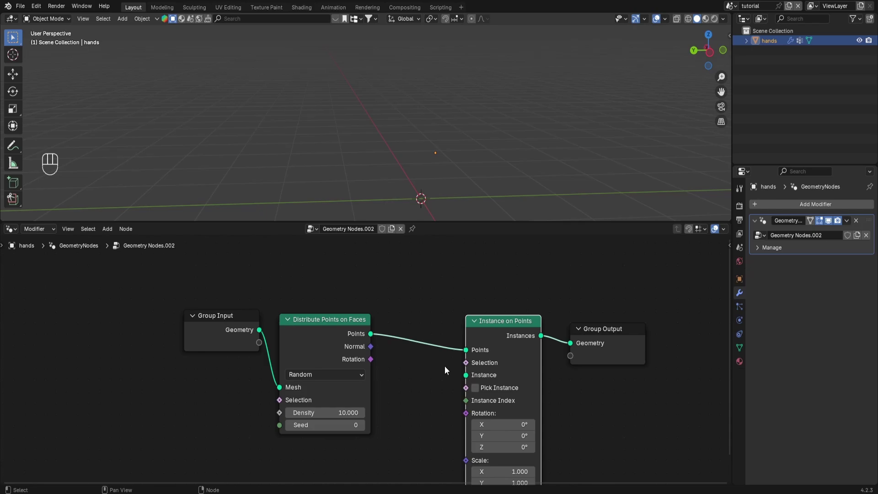
Use a 0.03 m Cube as the instance shape with point density 423.4, and save
click(476, 343)
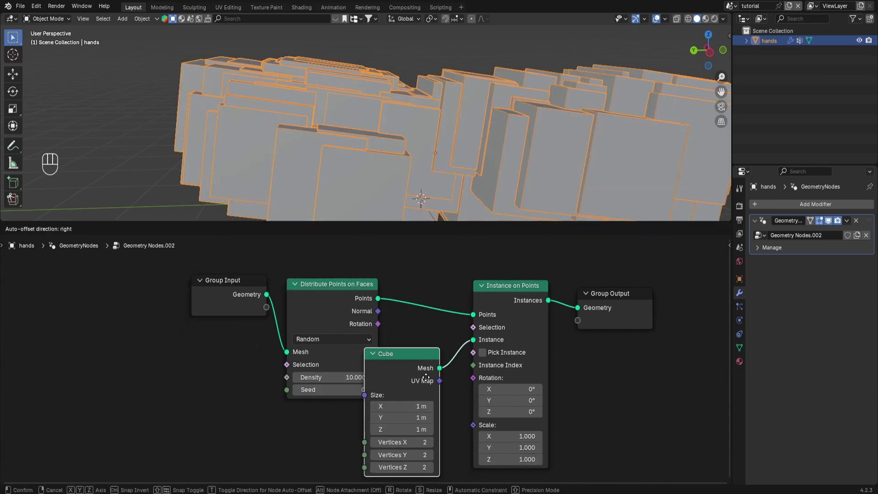
key(ctrl+s)
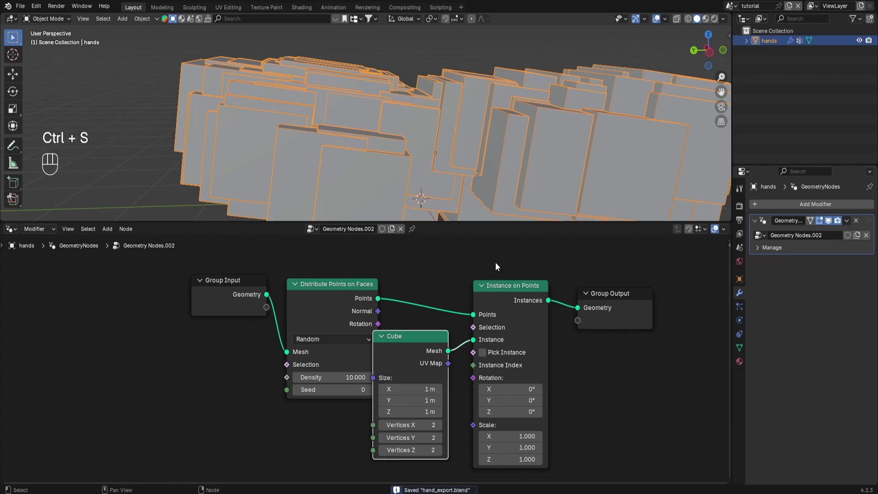
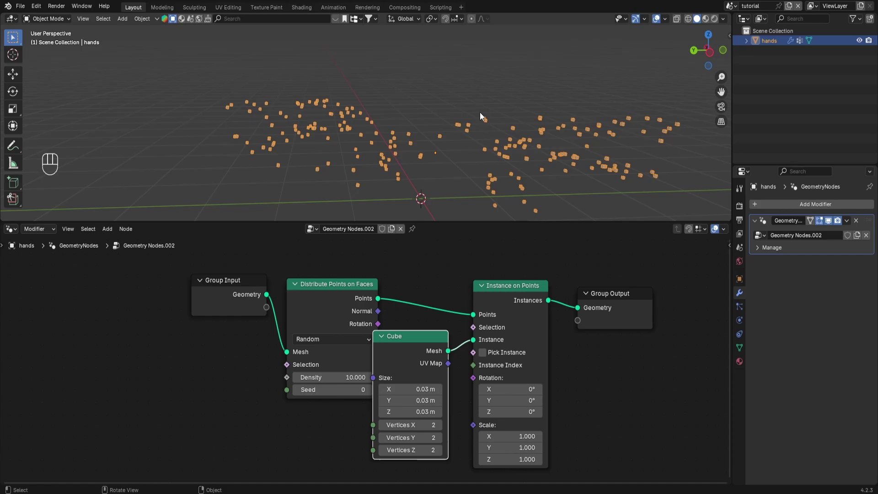
key(ctrl+s)
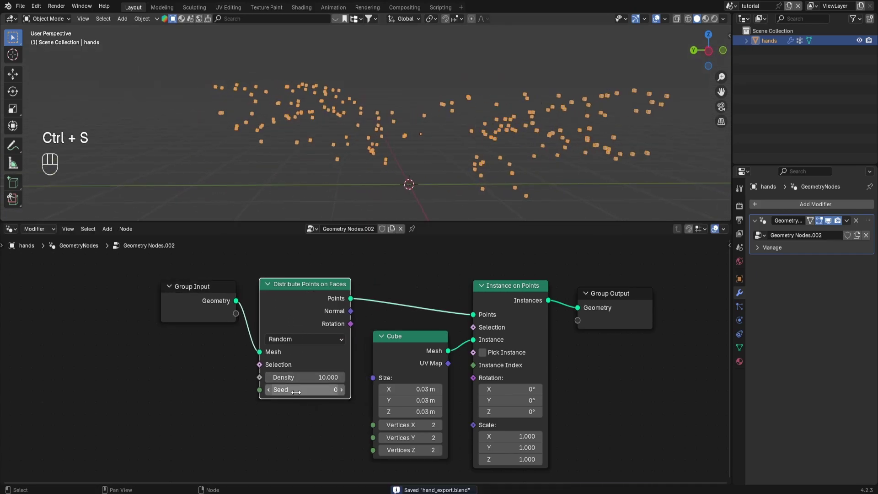
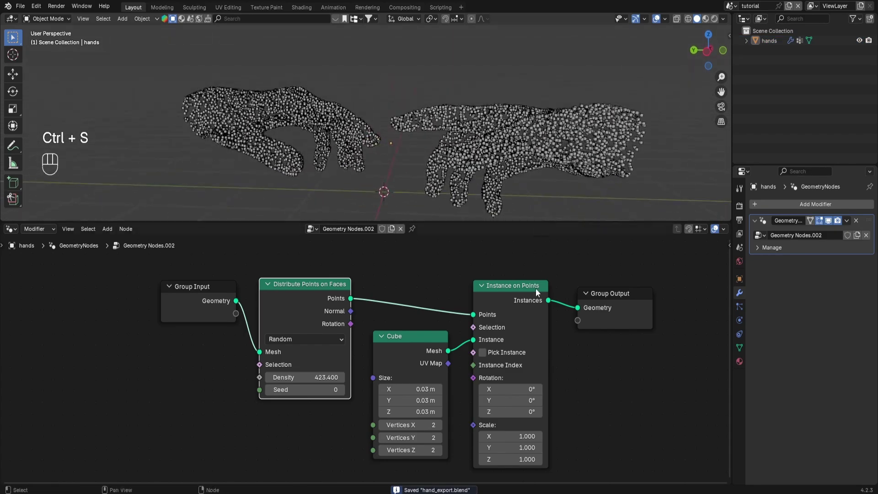
Tidy the nodes and drive instance Scale from a Random Value node with Min 0.670
key(ctrl+s)
click(515, 298)
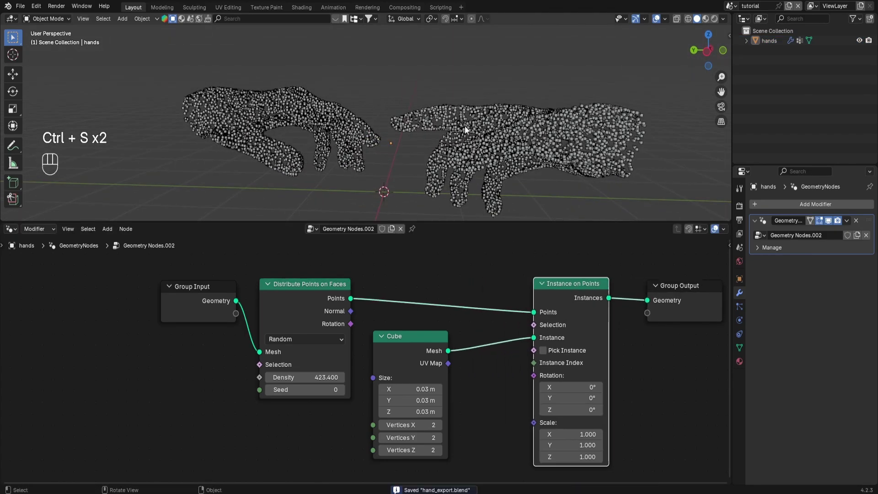
key(ctrl+s)
click(420, 358)
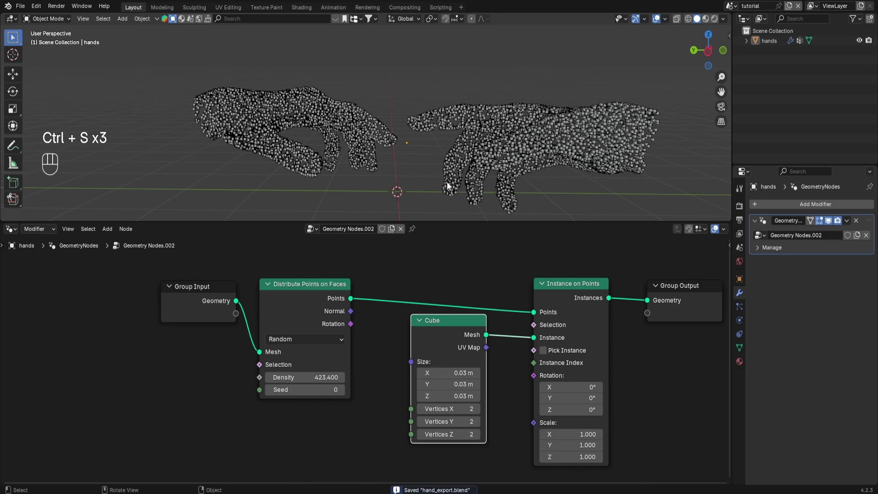
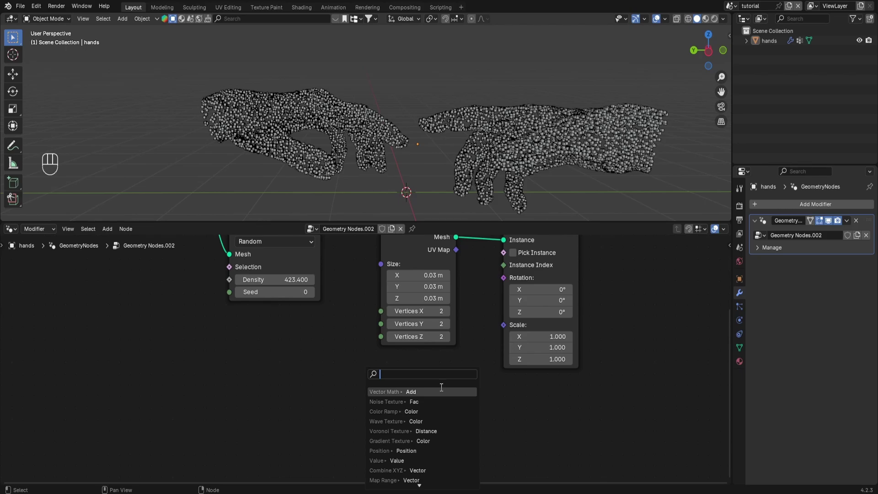
key(shift+a)
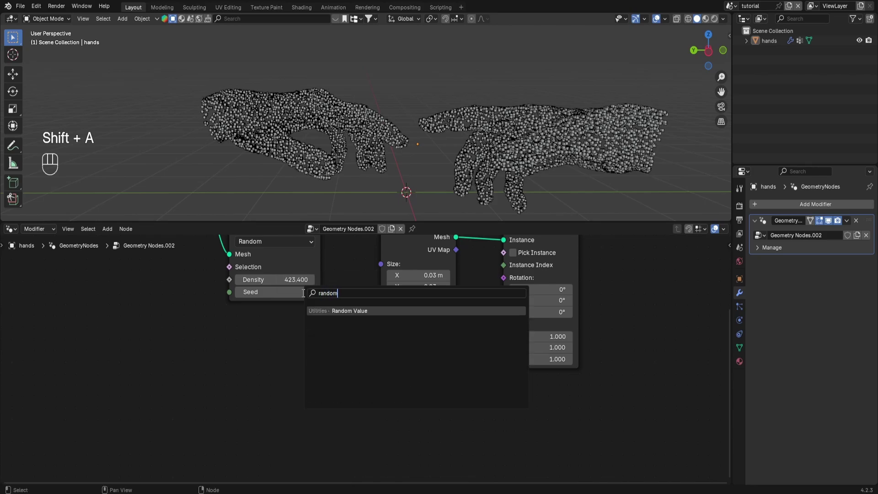
click(318, 374)
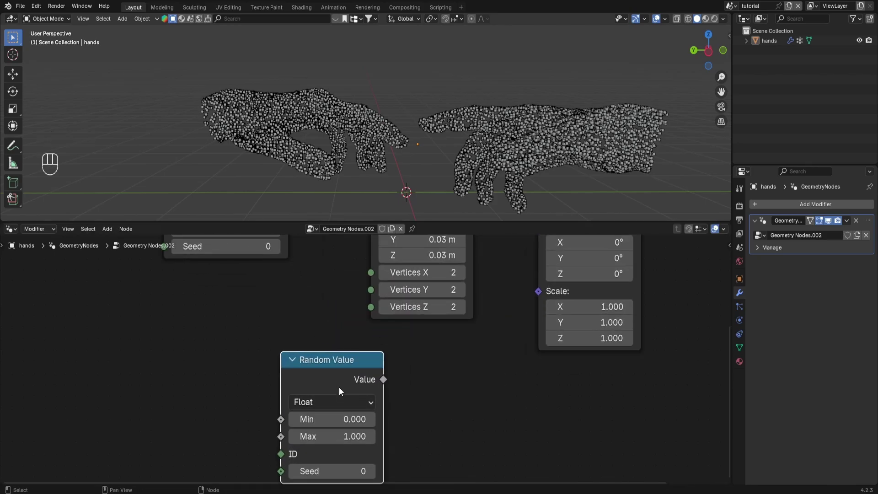
click(363, 370)
Orbit around the varied-size cube hands to check the result and save
middle_click(507, 146)
middle_click(503, 170)
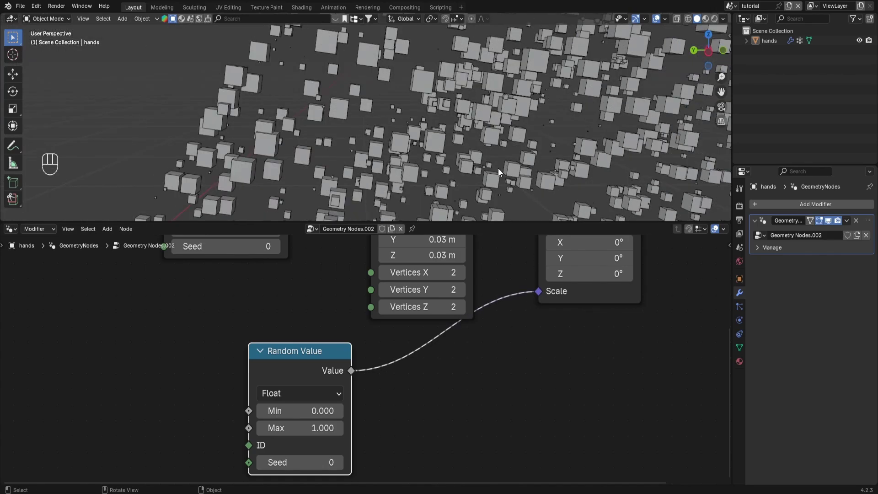
middle_click(454, 149)
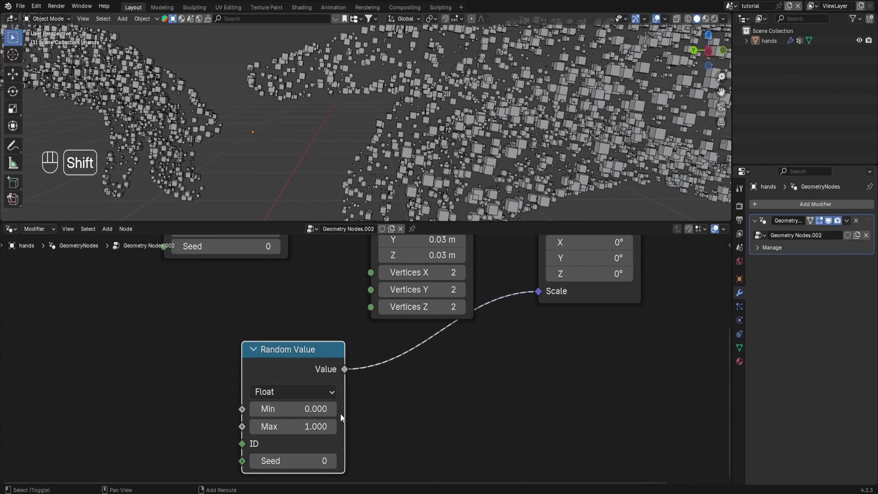
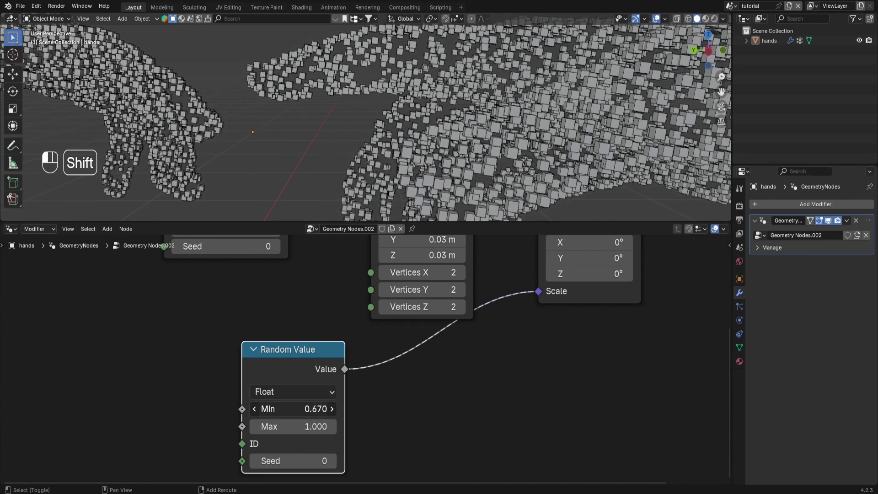
key(ctrl+s)
middle_click(430, 184)
middle_click(438, 150)
key(ctrl+s)
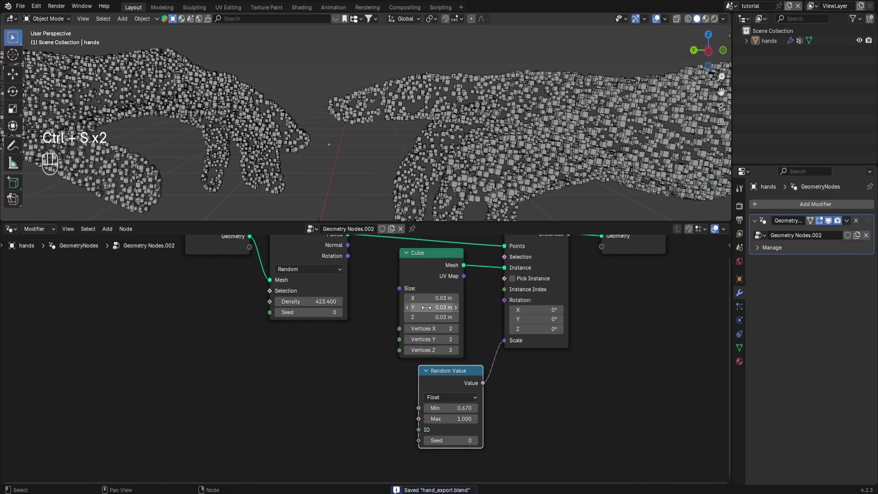
Rearrange the Cube and Instance on Points nodes to make room in the tree
click(444, 348)
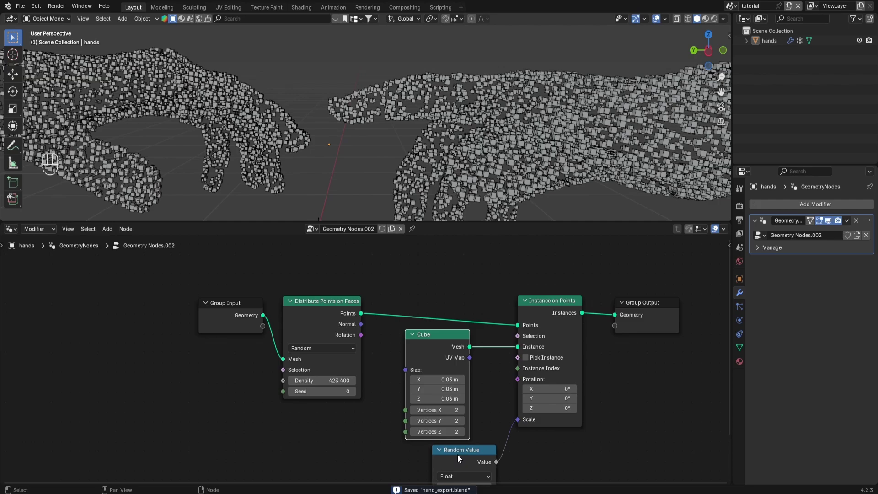
click(442, 349)
click(444, 335)
click(543, 303)
key(g)
key(g)
Add a Rotate Euler node turning the distributed Normal into instance Rotation
key(shift+a)
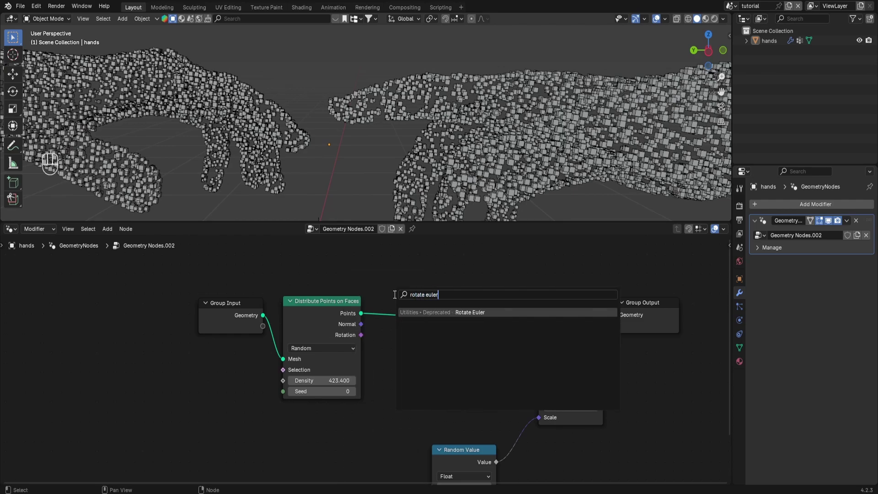
click(365, 325)
click(445, 355)
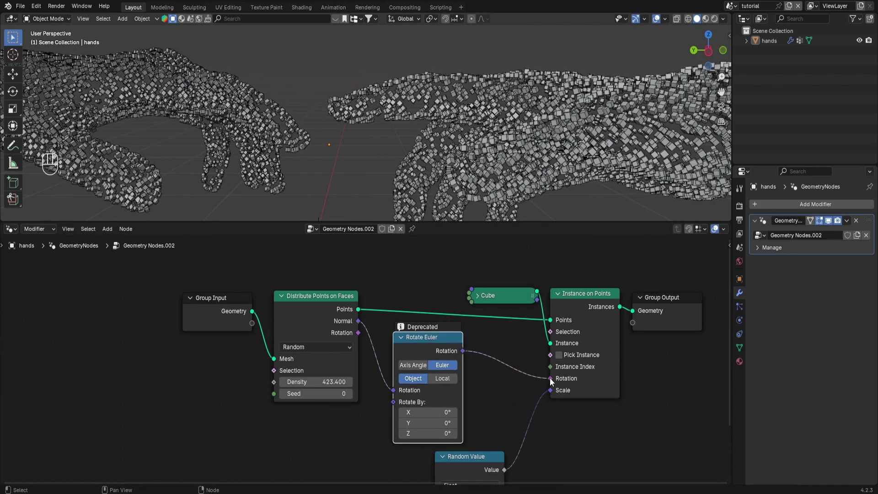
drag(452, 146, 458, 151)
Orbit and check the surface-aligned cubes through the camera, then save
middle_click(459, 151)
drag(477, 69, 506, 156)
key(ctrl+s)
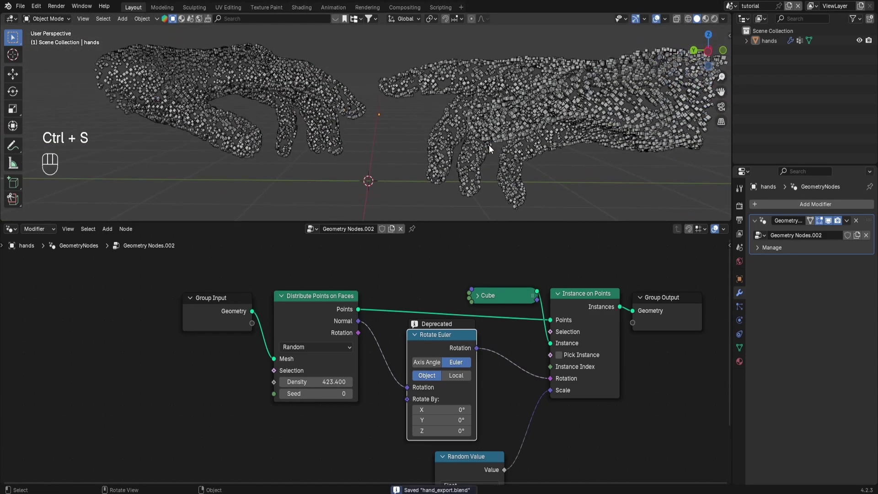
key(KP_0)
click(498, 147)
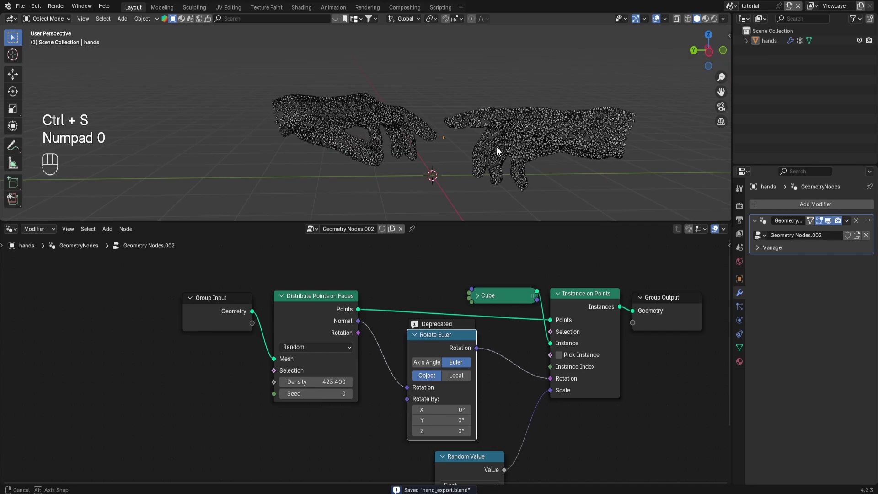
drag(446, 346, 462, 336)
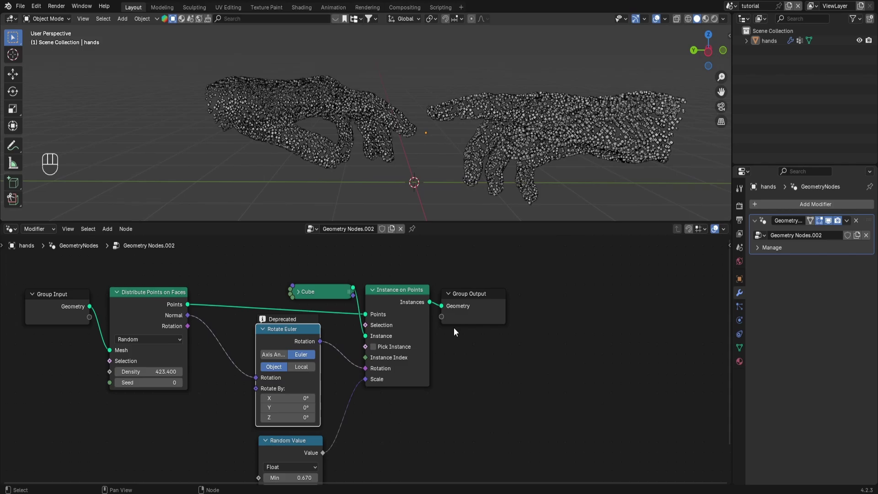
Save and add a Join Geometry node merging the instances with the hand mesh before the output
key(ctrl+s)
key(shift+a)
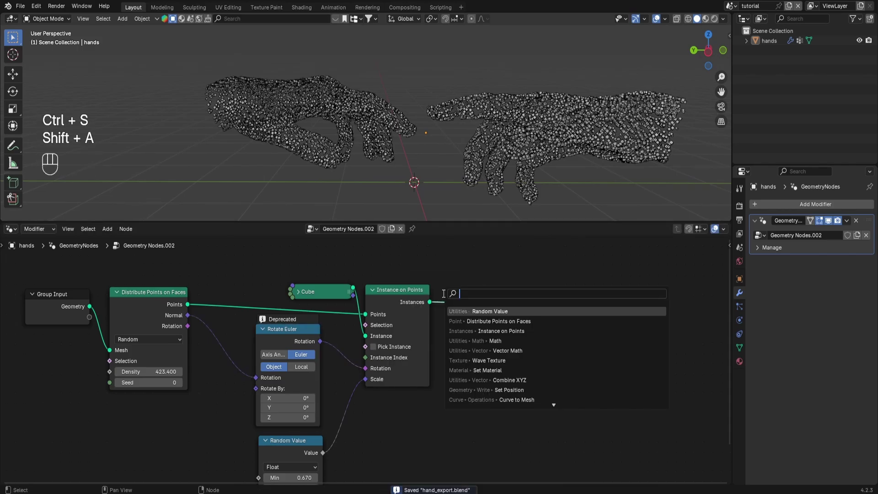
click(504, 290)
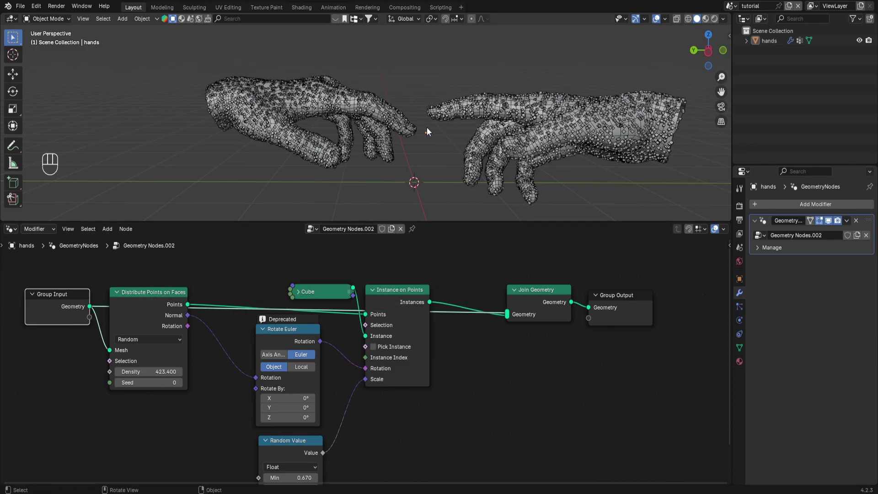
Zoom onto the fingertips to inspect, save, and pan the node tree for space
middle_click(348, 86)
middle_click(366, 130)
drag(464, 139, 462, 170)
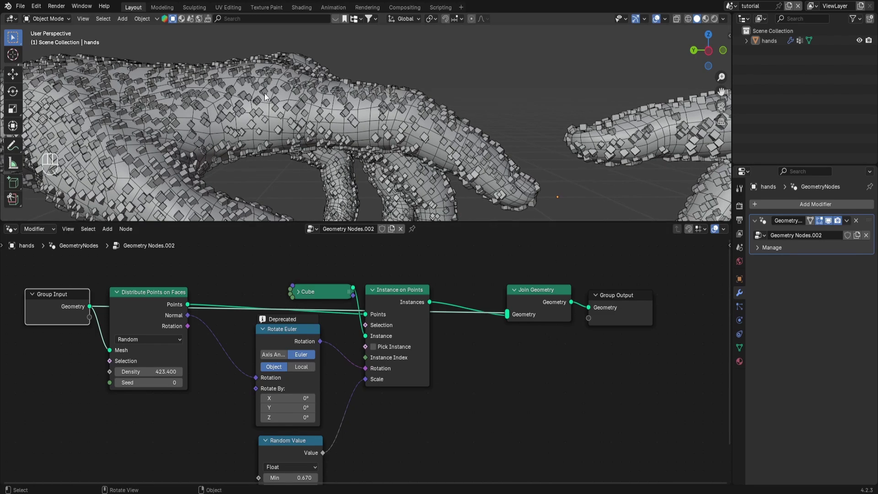
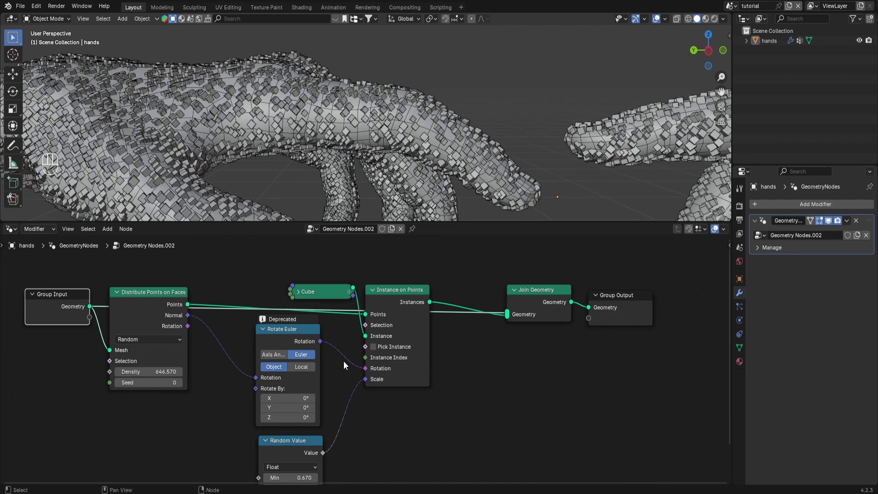
key(ctrl+s)
drag(394, 403, 438, 350)
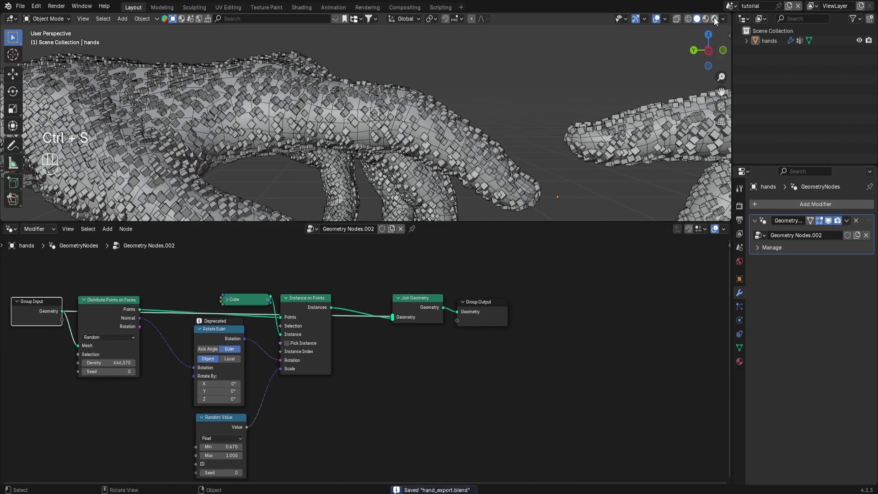
drag(498, 297, 552, 296)
Insert a Set Material node with the tutorial material between Instance on Points and Join Geometry
click(488, 310)
key(shift+a)
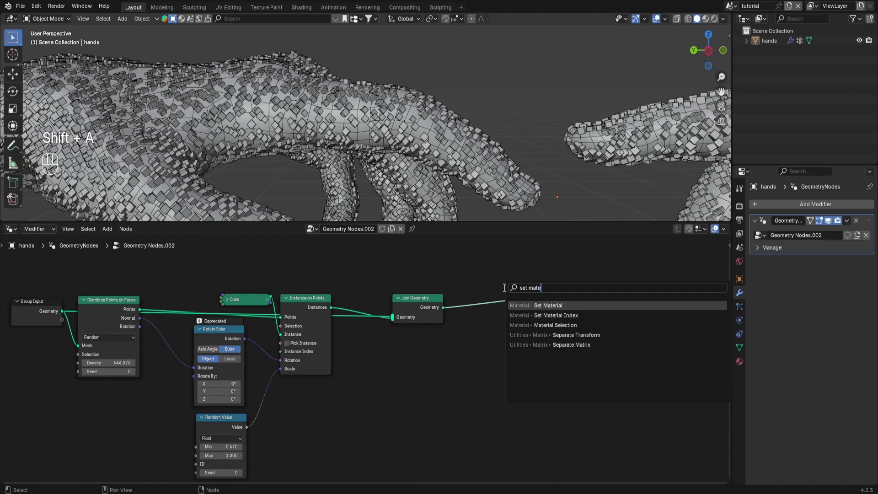
click(362, 350)
click(415, 312)
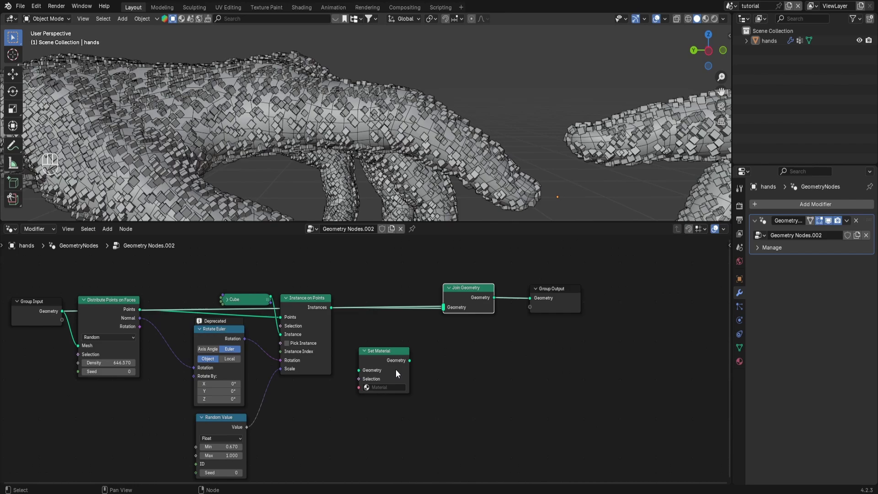
click(395, 364)
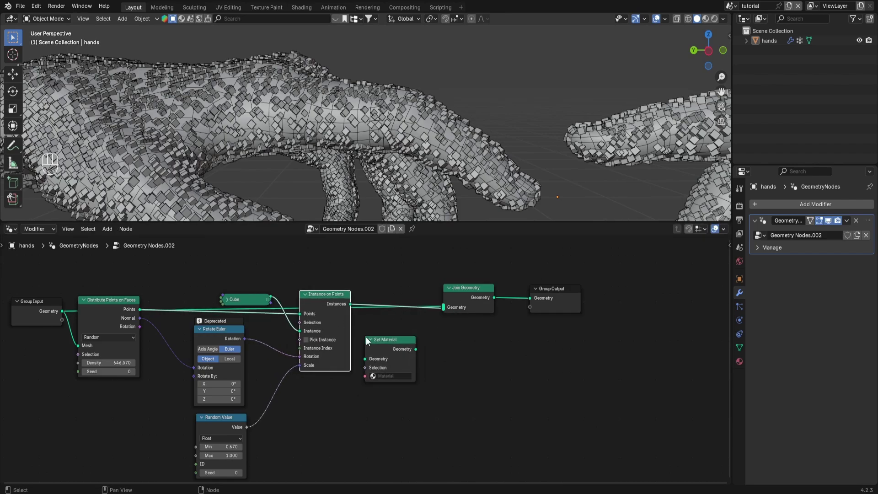
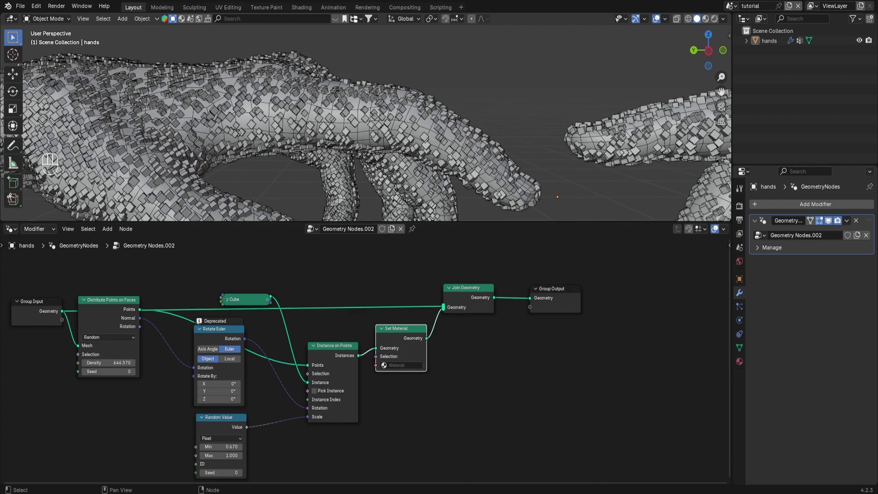
Drop the world background strength to 0, save, and switch to rendered shading
drag(10, 236, 196, 302)
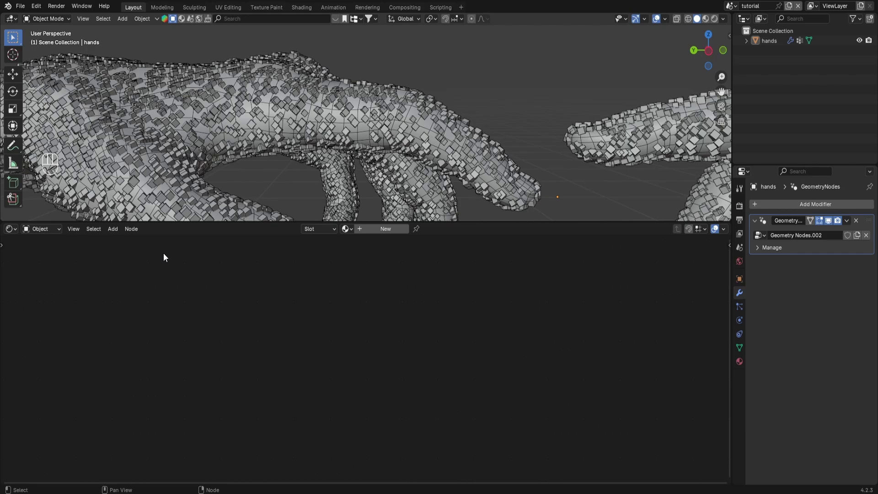
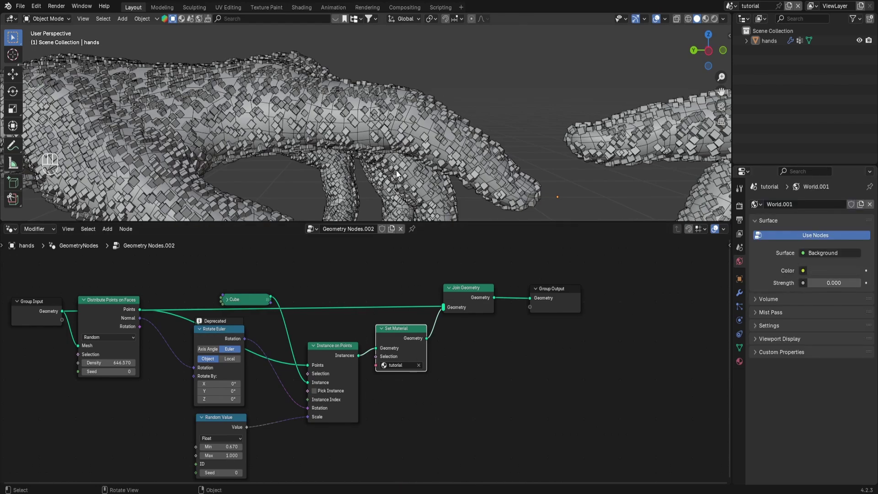
key(ctrl+s)
click(718, 22)
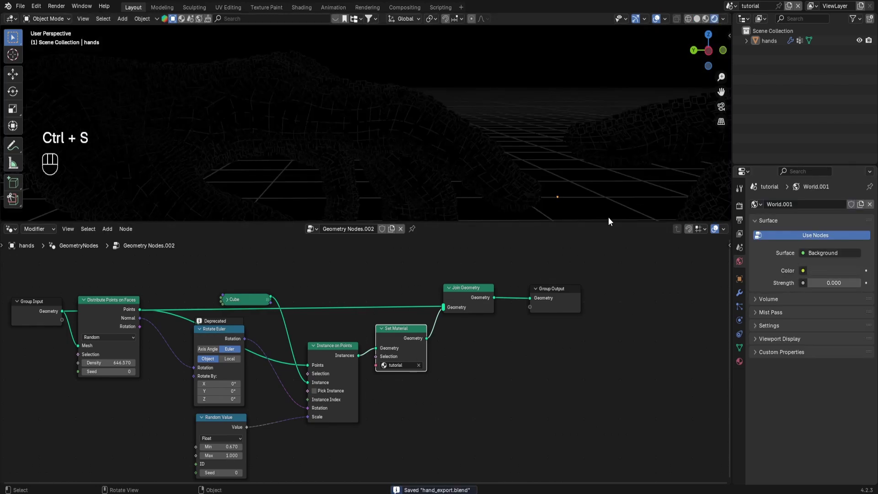
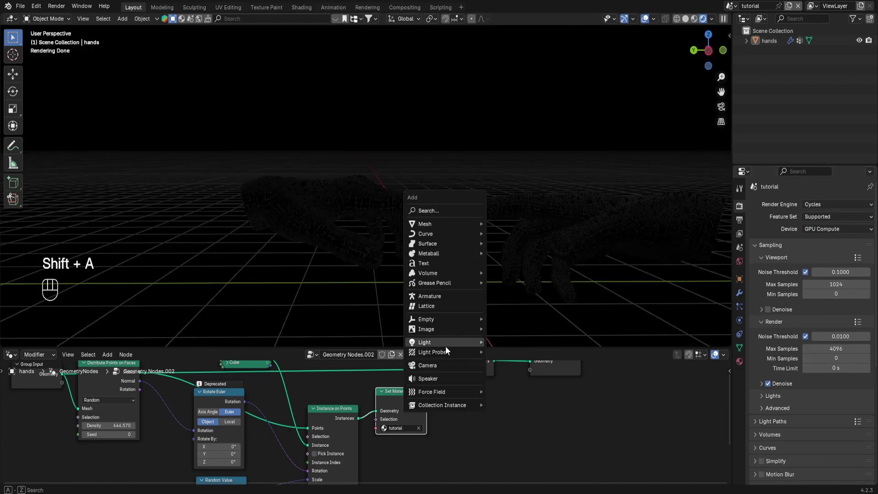
Add an Area light, rotate it toward the hands and raise it above them along Z
key(g)
key(z)
key(r)
key(x)
key(y)
key(shift+9)
key(shift+0)
key(shift+Return)
key(g)
key(z)
key(t)
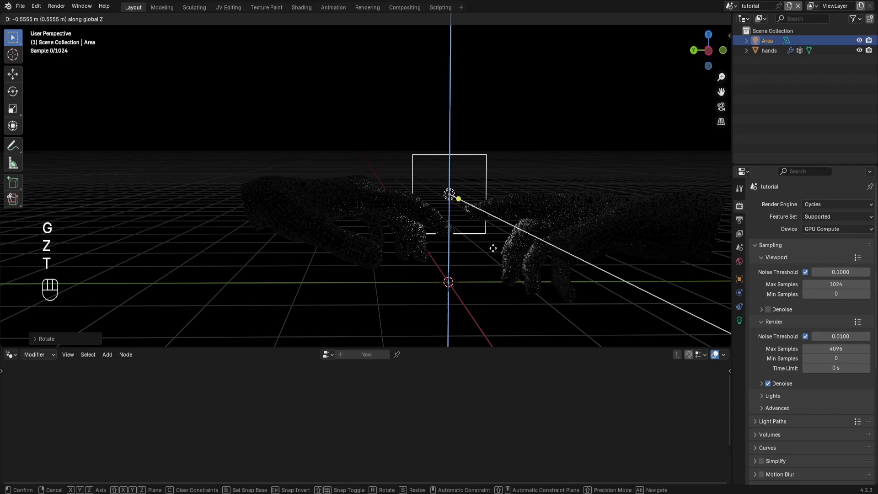
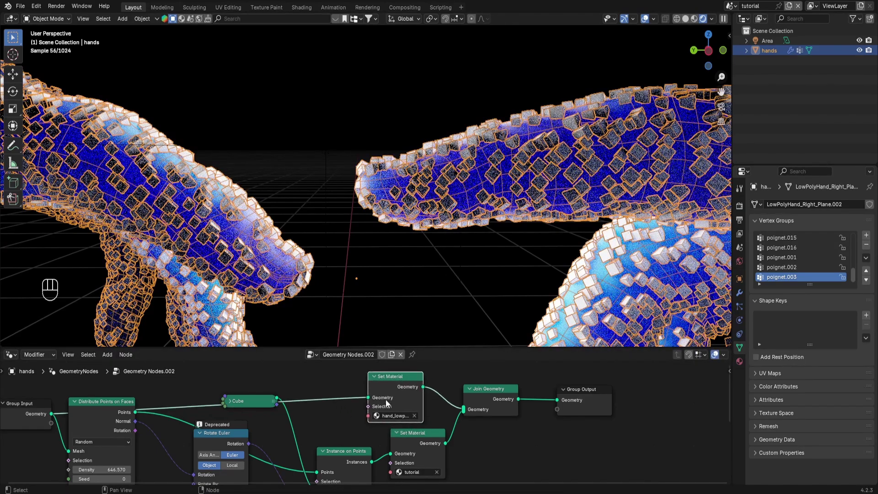
Wire the instance Set Material straight to Group Output, delete Join Geometry, and save
click(655, 23)
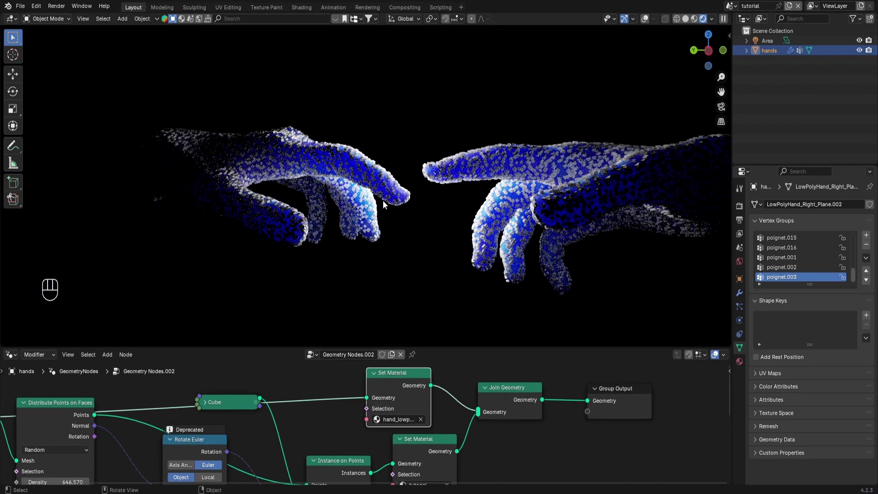
click(491, 405)
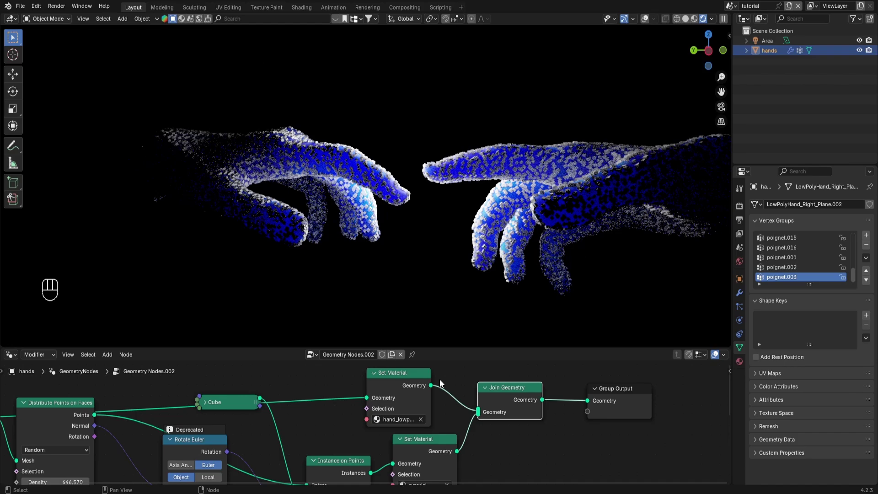
click(463, 457)
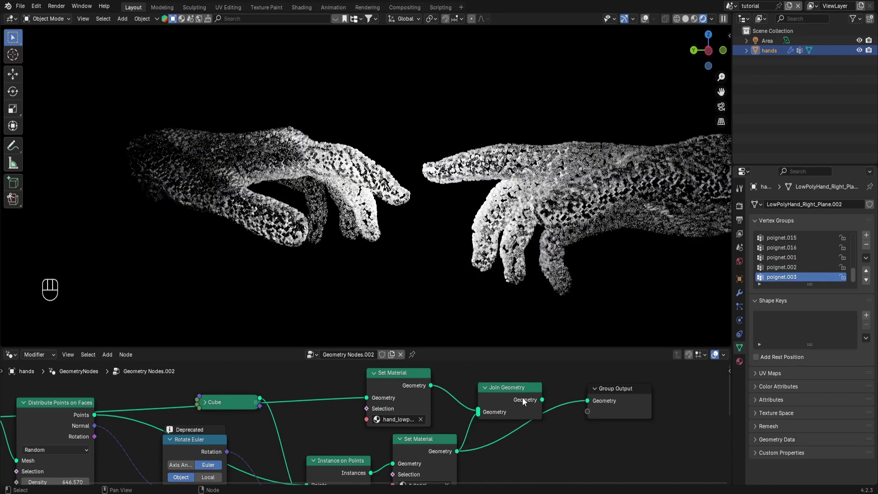
click(511, 386)
key(x)
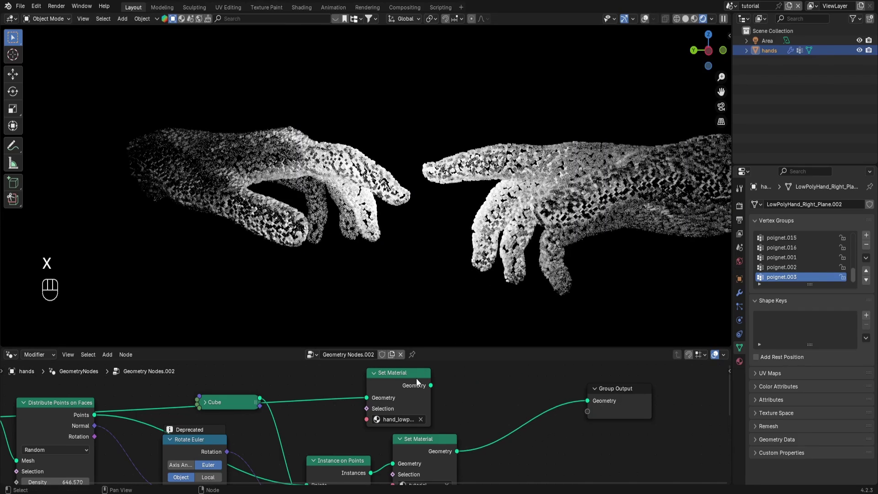
key(ctrl+s)
click(647, 21)
Duplicate the area light, place and rotate the copy as a second light
click(408, 157)
key(shift+d)
key(y)
drag(234, 165, 265, 178)
key(g)
key(z)
key(r)
key(r)
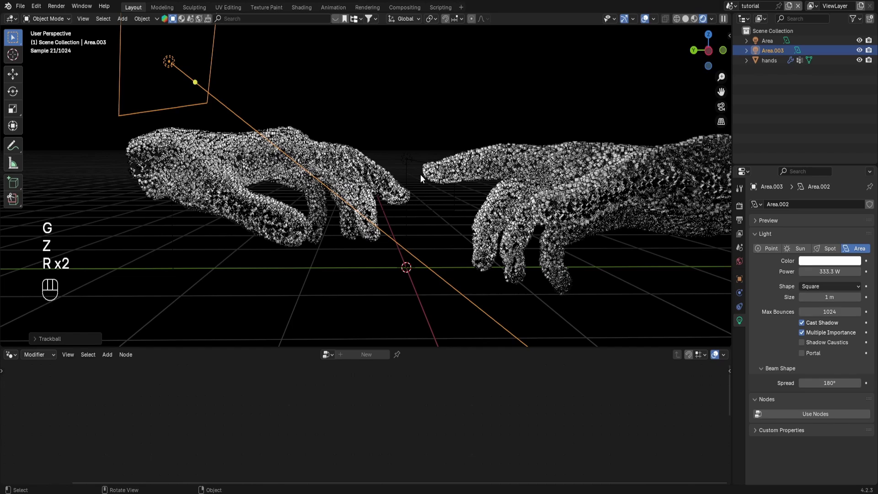
drag(596, 196, 570, 197)
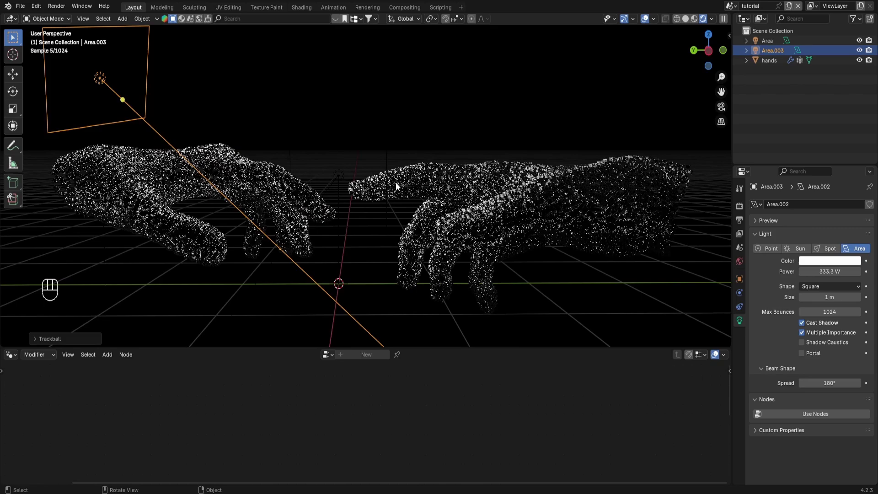
Add Camera.001, make it the active view camera and start positioning it
key(shift+a)
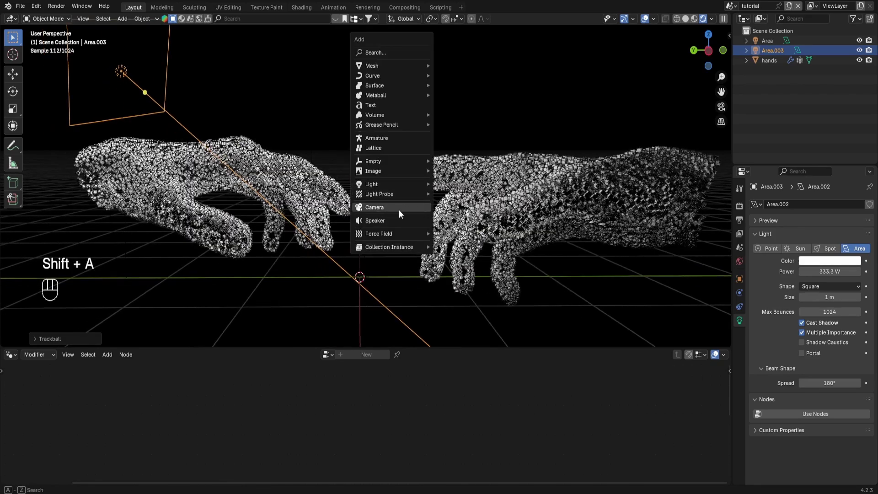
key(ctrl+alt+KP_0)
key(g)
key(z)
key(z)
click(492, 249)
key(g)
key(x)
key(y)
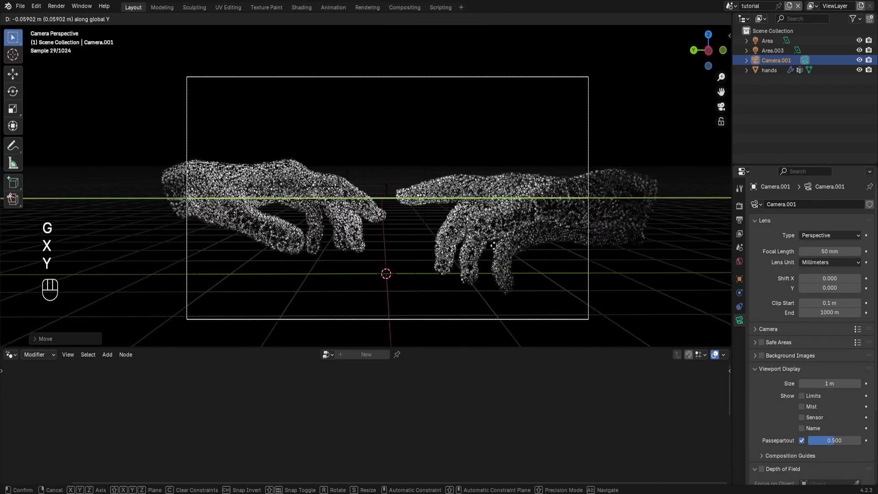
Move the camera along Z and XY until the hands sit in frame
key(g)
key(z)
key(z)
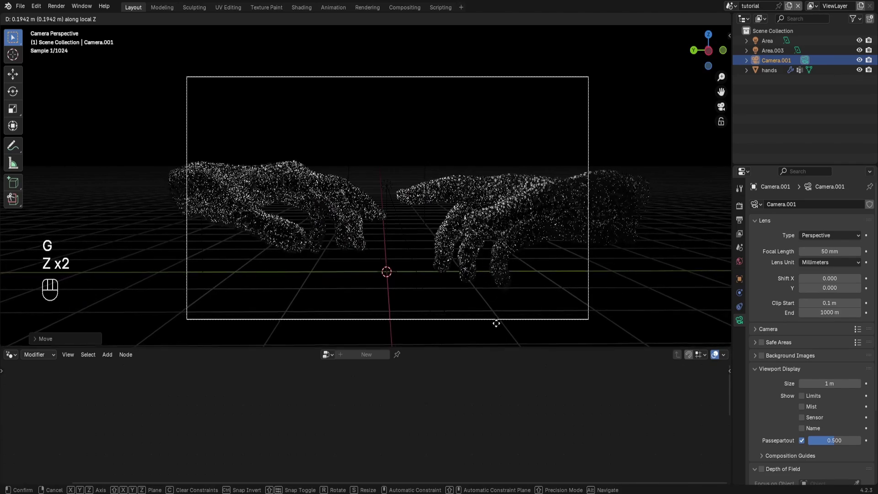
key(g)
key(x)
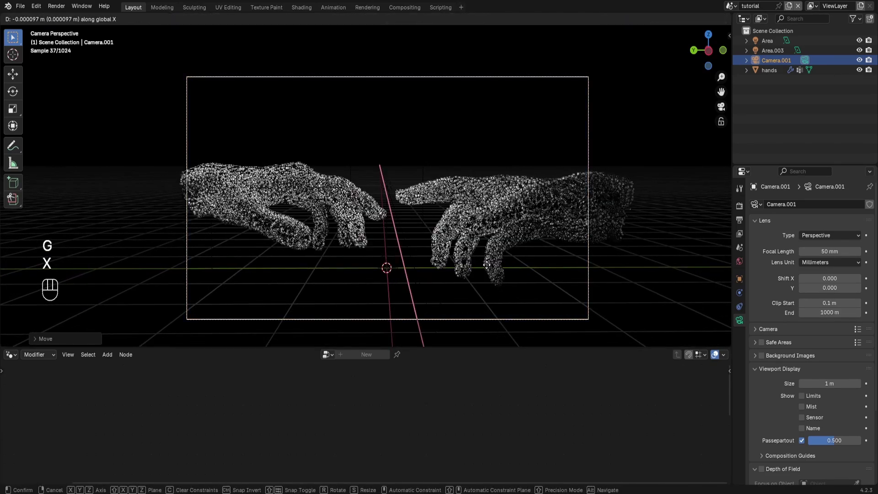
key(y)
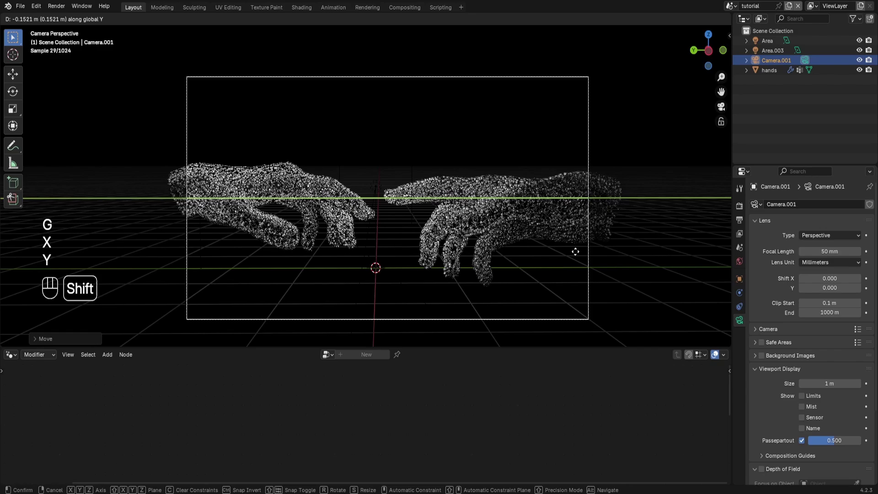
Fine-tune the camera framing of both hands, save, and duplicate a light for Area.004
key(g)
key(z)
key(z)
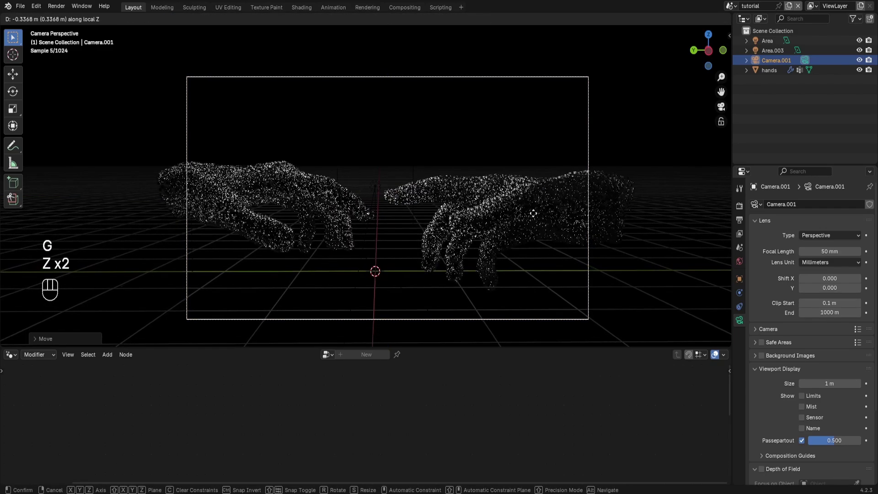
key(g)
key(x)
key(y)
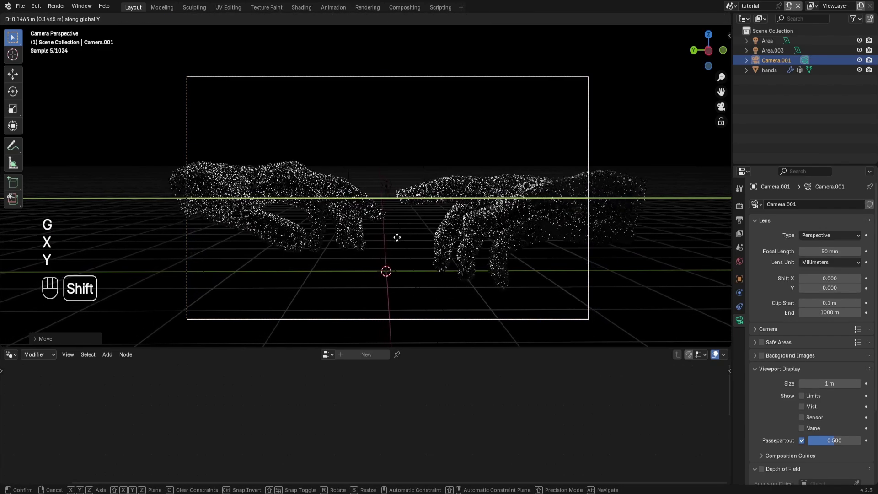
key(ctrl+s)
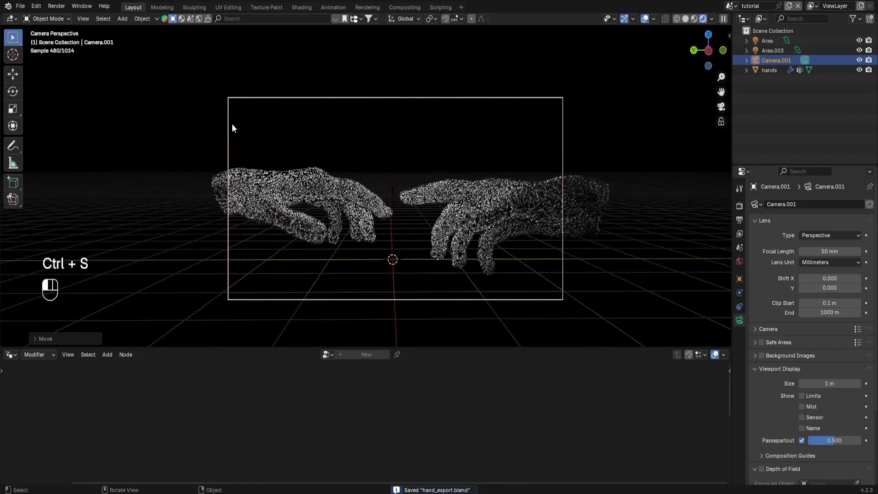
key(shift+d)
Delete the extra Area.004 light and save hand_export.blend
key(r)
key(r)
key(g)
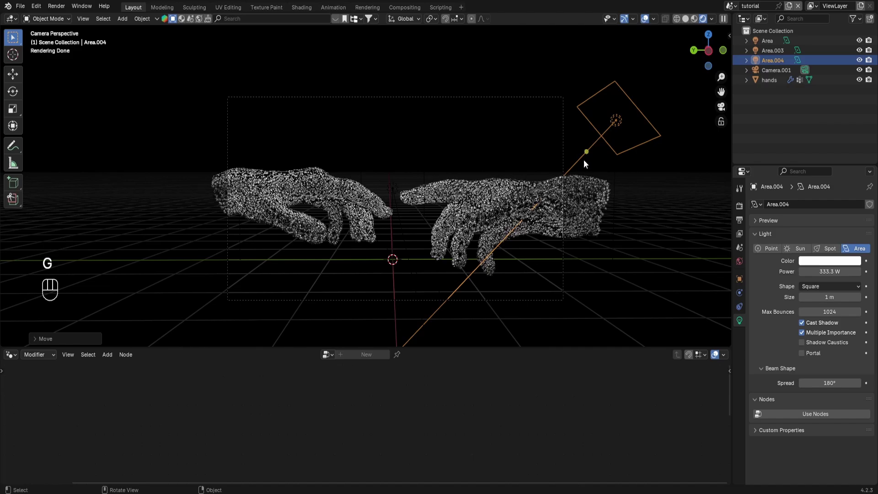
key(x)
click(219, 139)
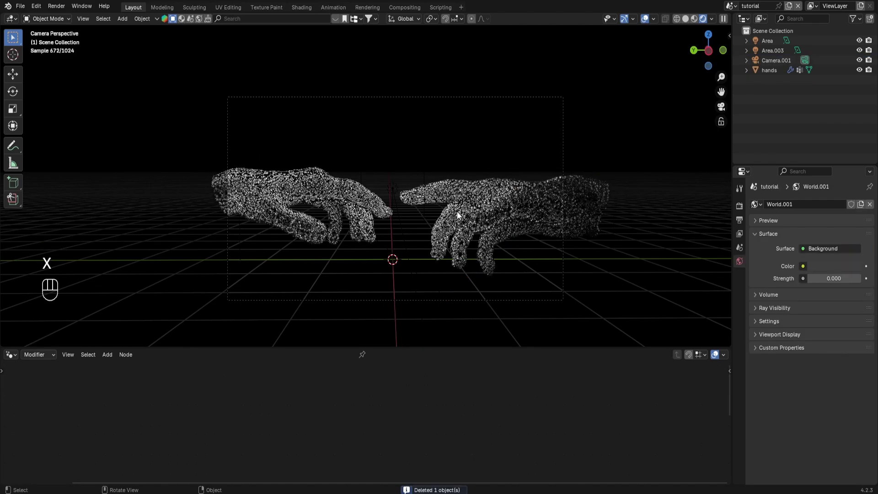
key(ctrl+s)
Select the Area light and move it next to the left hand's fingertips
click(379, 162)
click(364, 170)
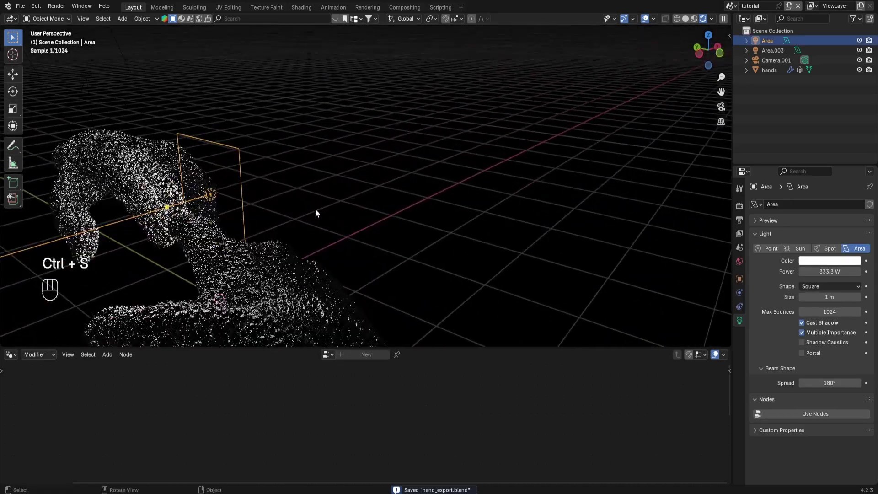
key(g)
key(y)
key(x)
key(g)
key(z)
key(t)
Set the Area light to 382.1 W power and 94.6° spread, check through the camera, and save
middle_click(249, 205)
key(KP_0)
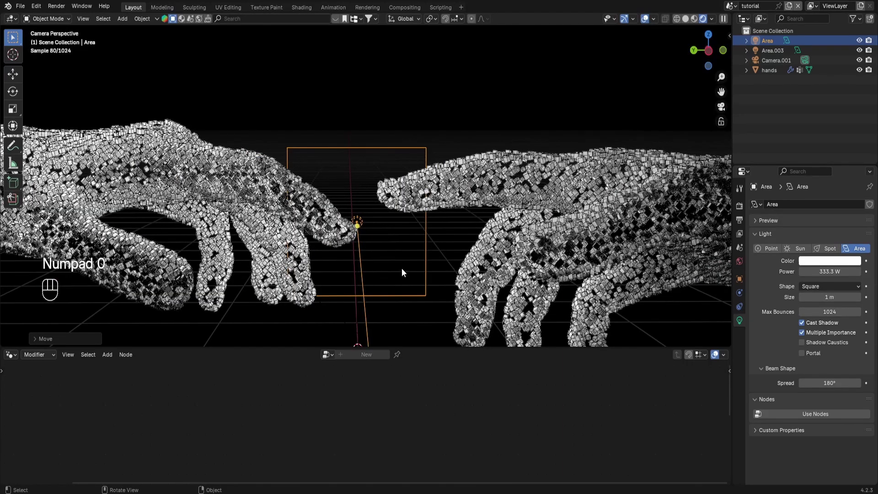
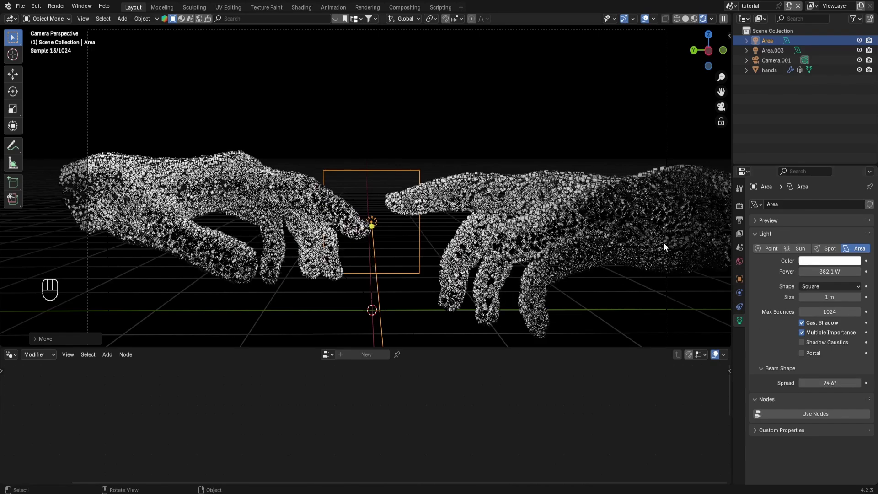
key(ctrl+s)
drag(16, 355, 173, 379)
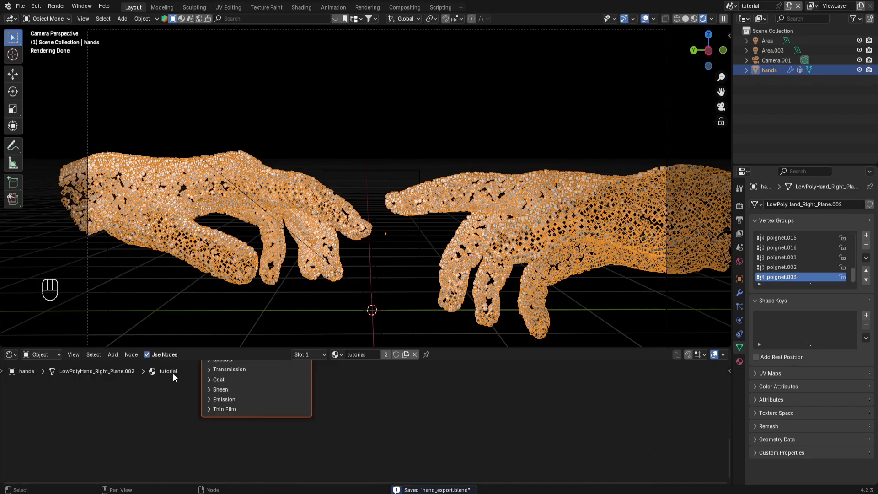
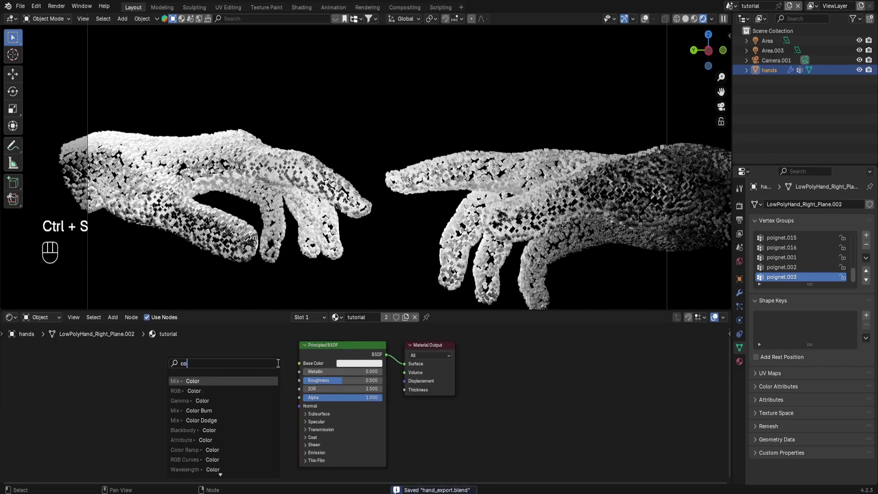
Add a Color Ramp feeding the Principled BSDF Base Color, set Roughness 1.0, and save
click(238, 356)
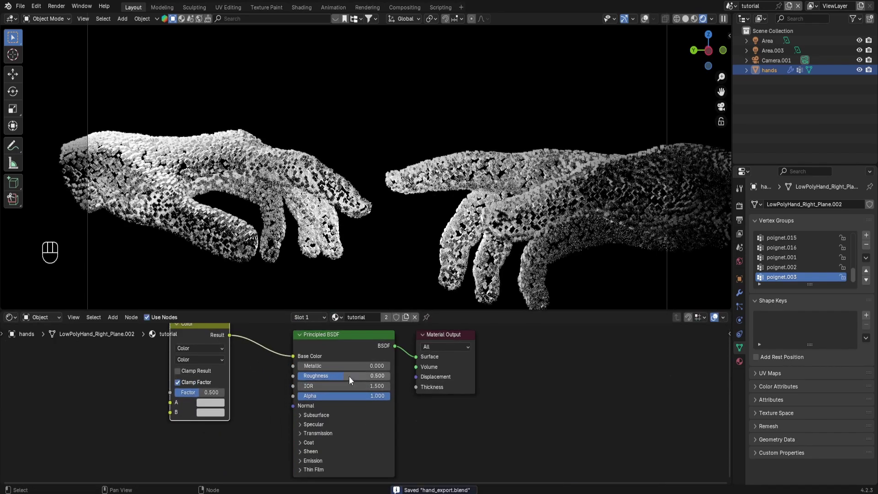
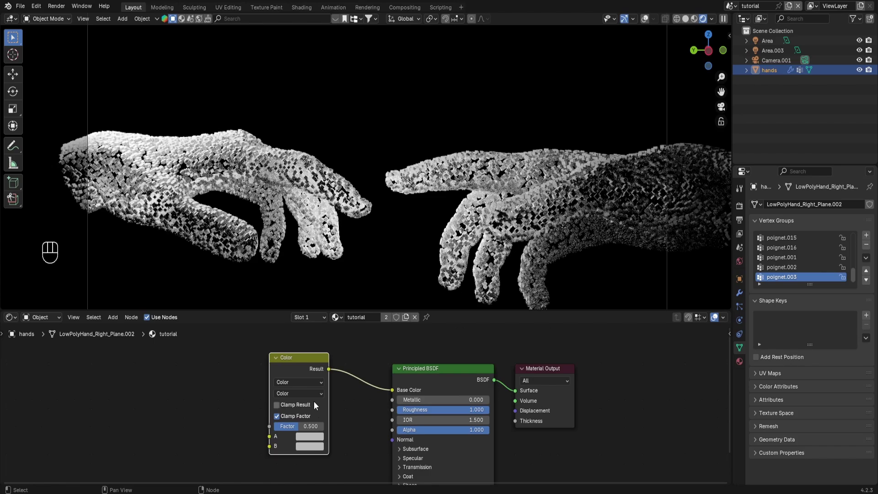
click(299, 361)
key(x)
click(398, 389)
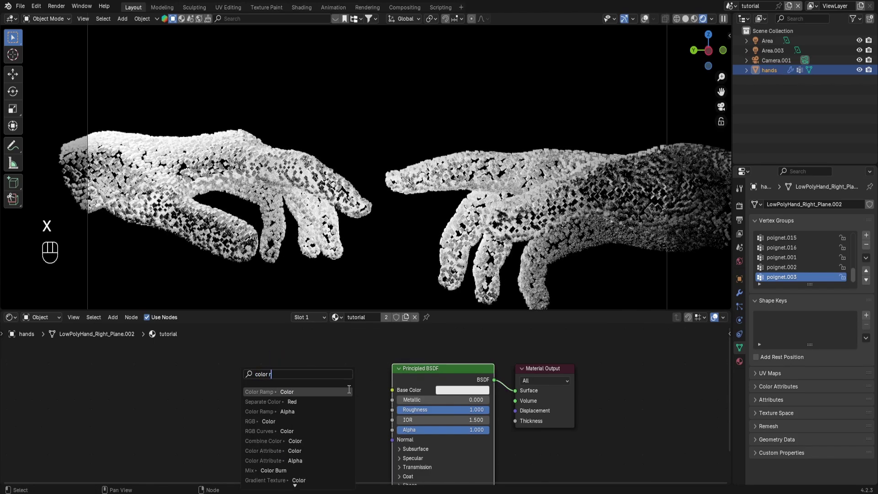
click(327, 372)
click(219, 397)
drag(240, 397, 319, 396)
drag(350, 396, 309, 396)
click(297, 396)
click(315, 399)
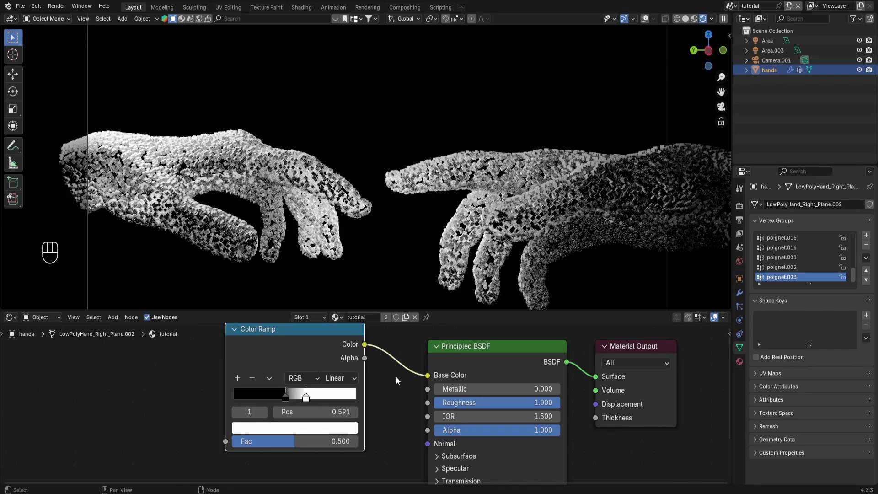
key(ctrl+s)
Recolour the two Color Ramp stops to light and dark blue
click(326, 409)
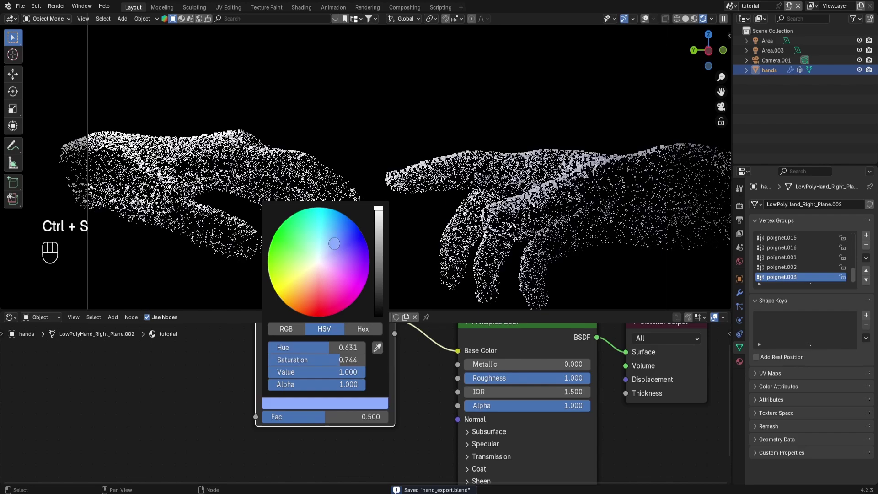
click(338, 370)
click(348, 408)
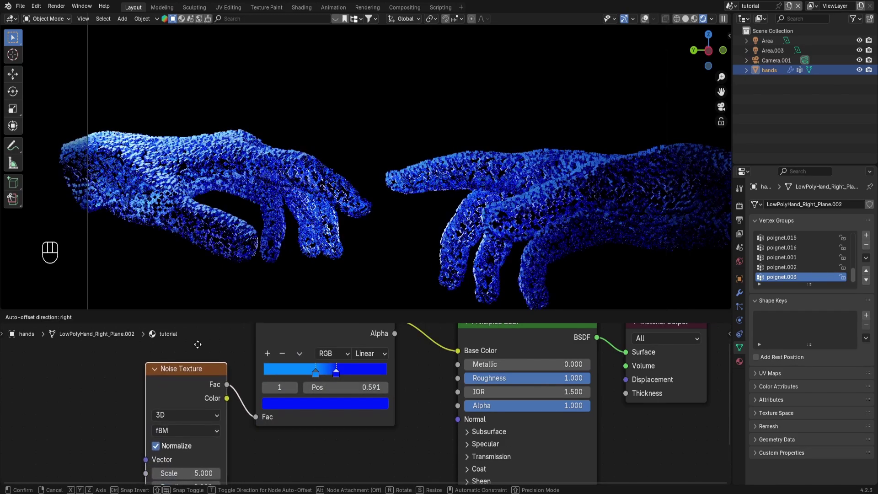
Add a Noise Texture driving the Color Ramp and raise its scale to 3.380
click(199, 390)
drag(174, 409, 175, 445)
click(199, 367)
middle_click(248, 400)
click(307, 371)
click(318, 406)
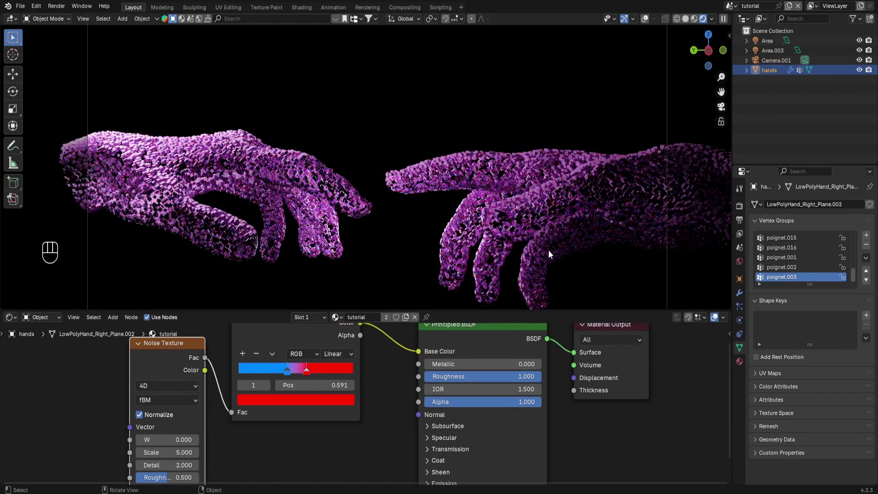
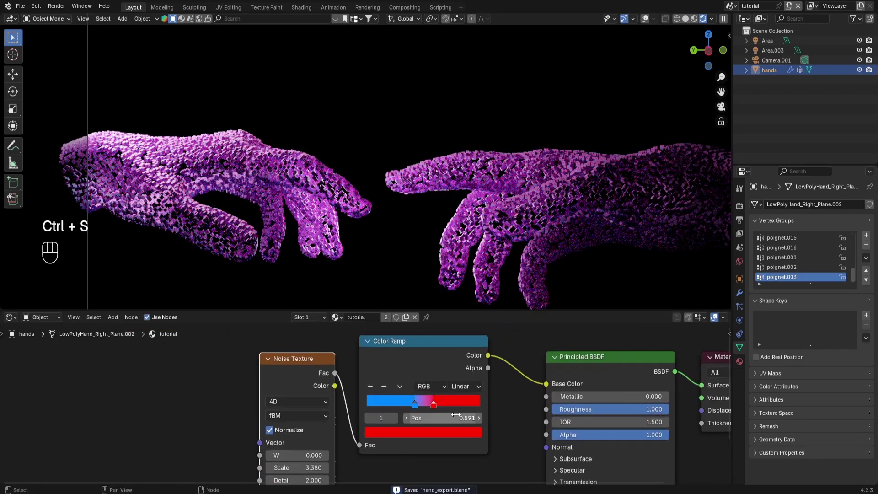
drag(316, 382, 321, 359)
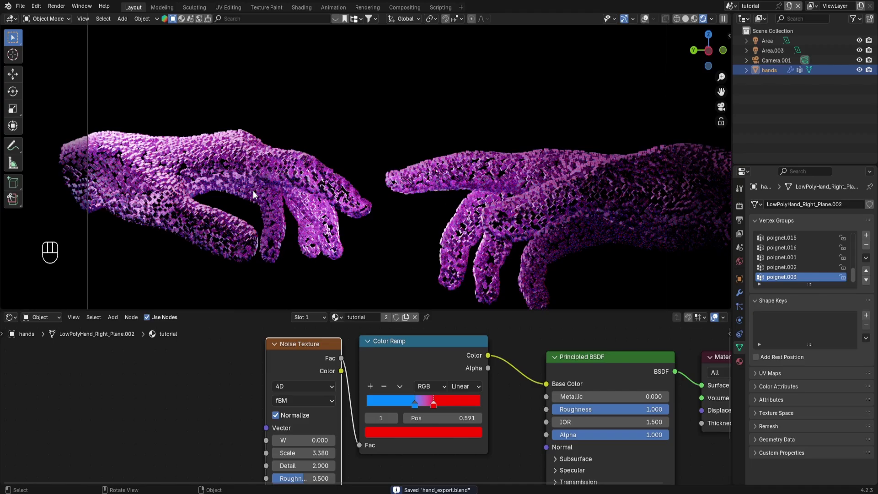
Inspect the noise gradient on the hands close up and through the scene camera
drag(353, 201, 425, 170)
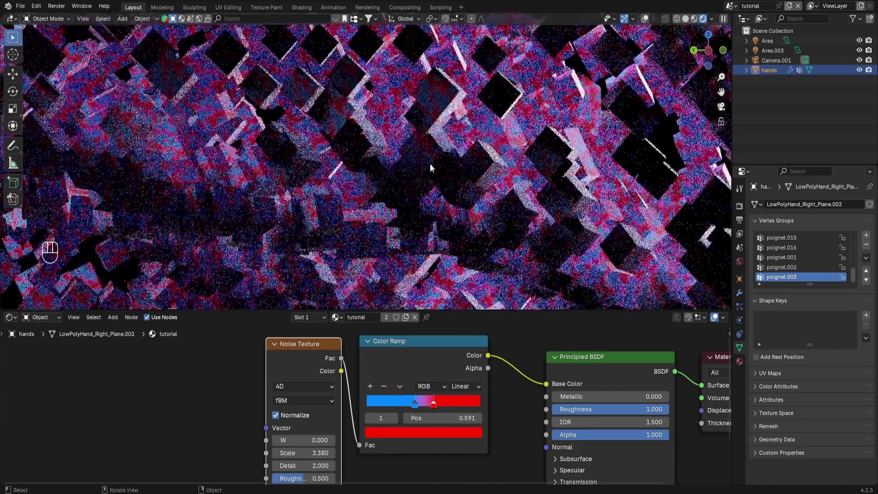
drag(437, 170, 436, 129)
click(436, 129)
middle_click(431, 132)
click(427, 134)
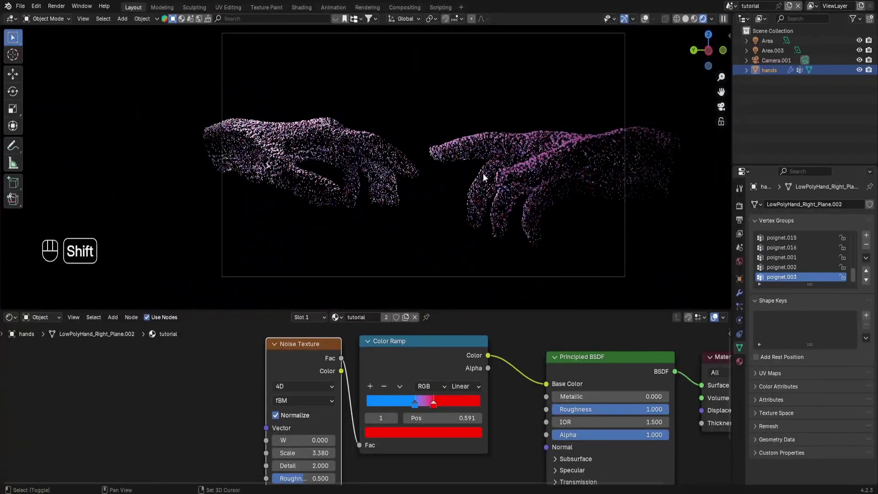
key(ctrl+s)
click(497, 209)
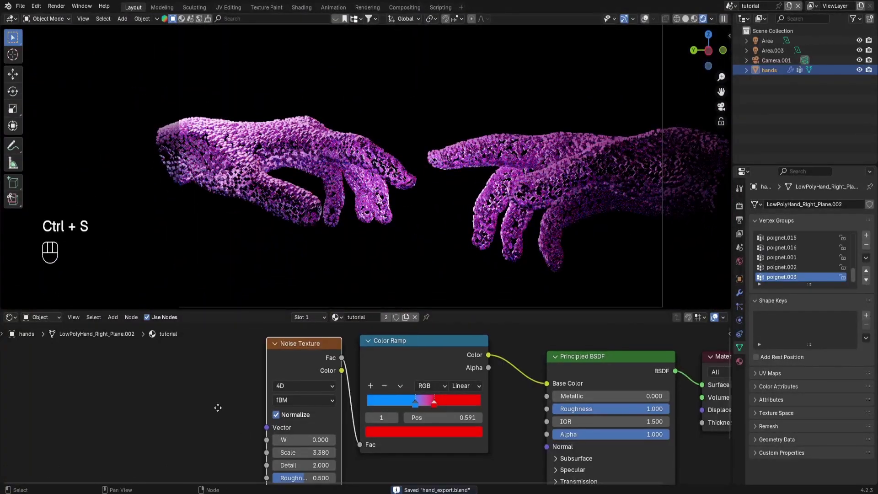
drag(333, 404, 258, 400)
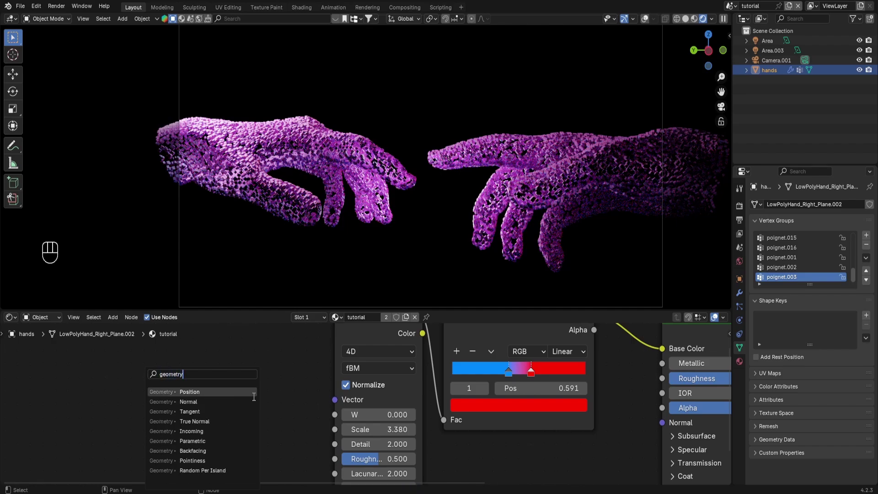
Try adding a geometry input node, then undo the stray annotation strokes
click(214, 349)
key(ctrl+s)
click(185, 366)
click(646, 21)
click(691, 21)
click(526, 103)
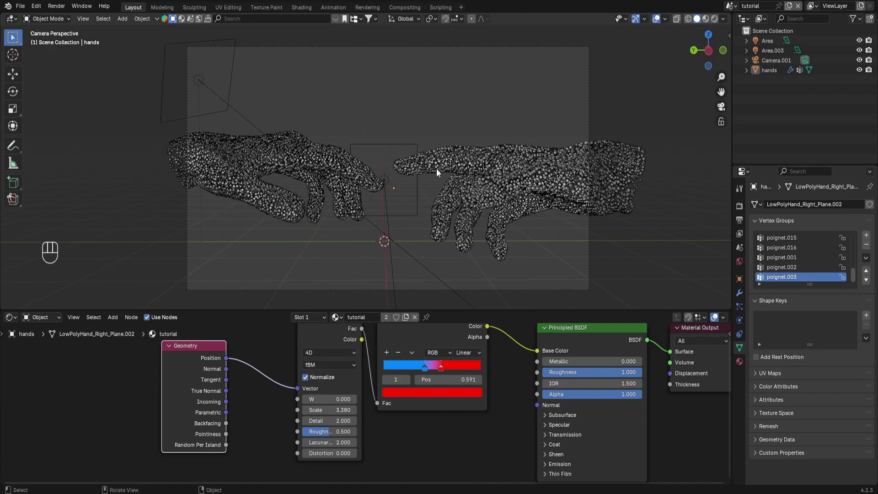
click(397, 129)
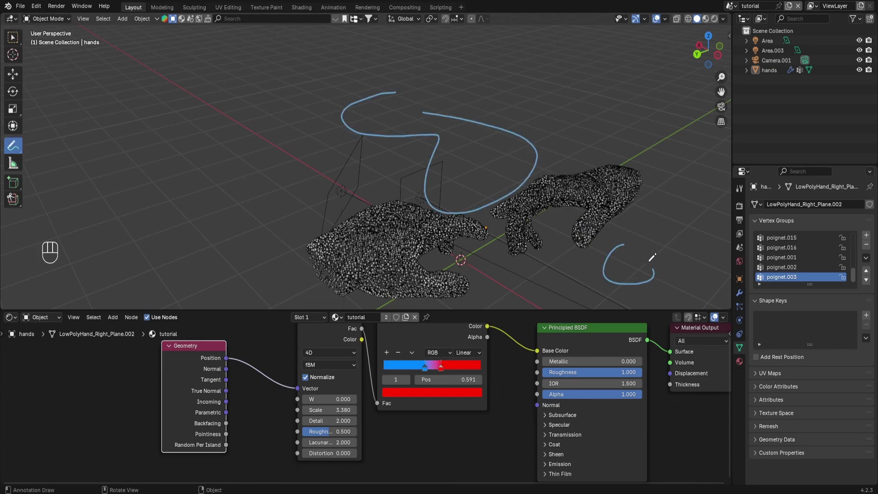
key(ctrl+z)
key(ctrl+z)
key(ctrl+z)
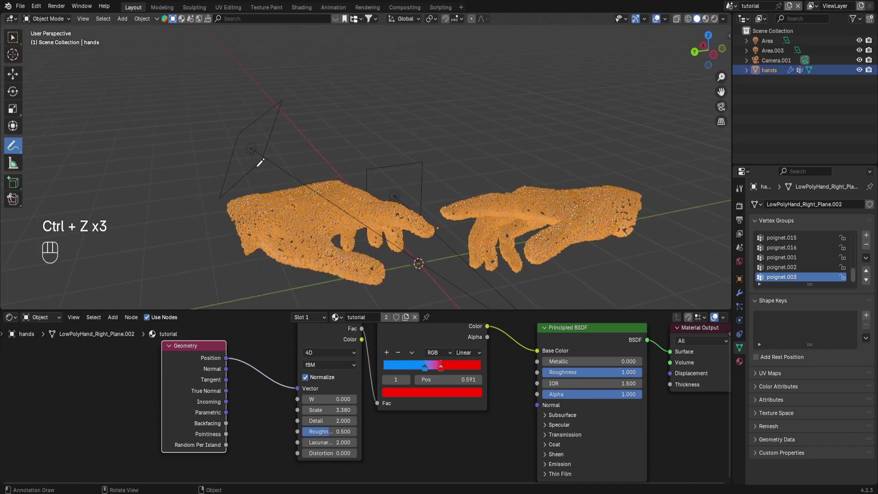
Select the hands object and show the rendered preview through the camera
click(10, 40)
key(ctrl+s)
key(KP_0)
click(261, 363)
click(716, 25)
click(651, 17)
key(ctrl+s)
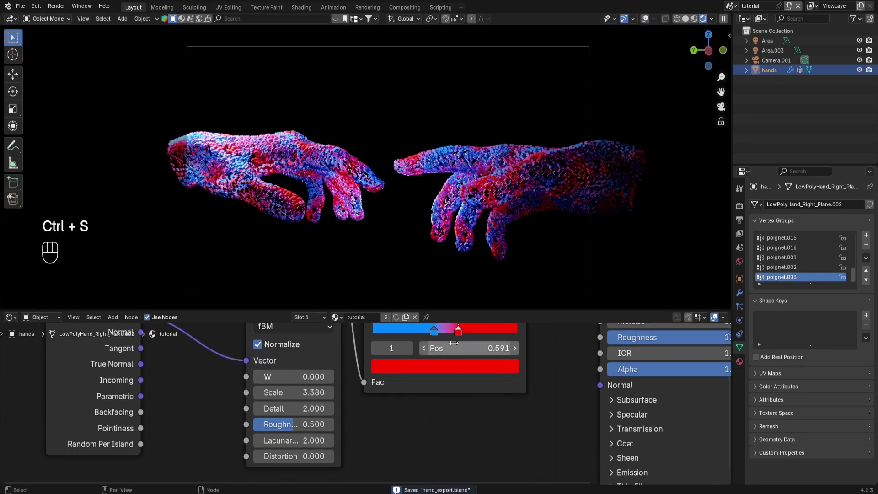
Turn the remaining red ramp stop blue and save the blend file
click(444, 356)
click(442, 409)
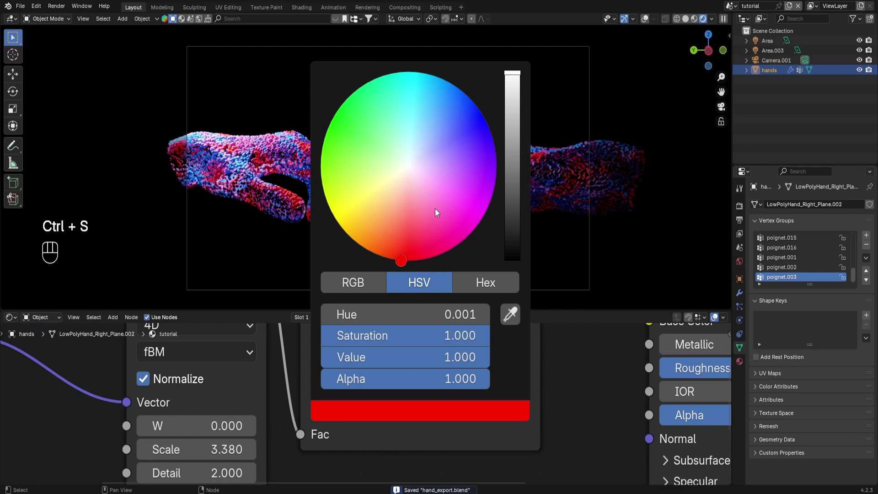
click(408, 361)
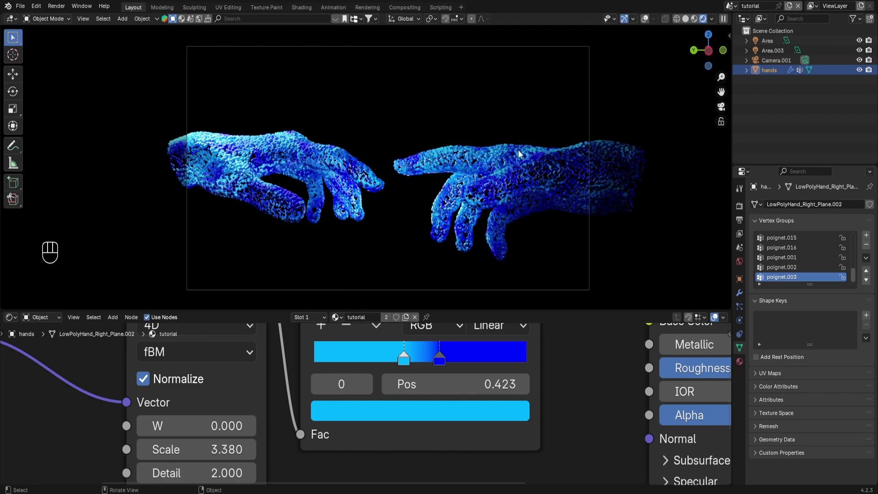
key(ctrl+s)
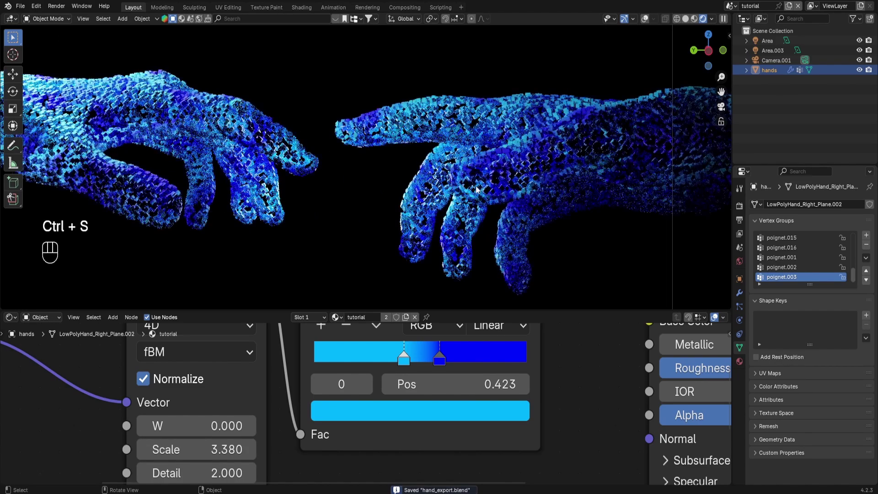
click(501, 168)
key(ctrl+s)
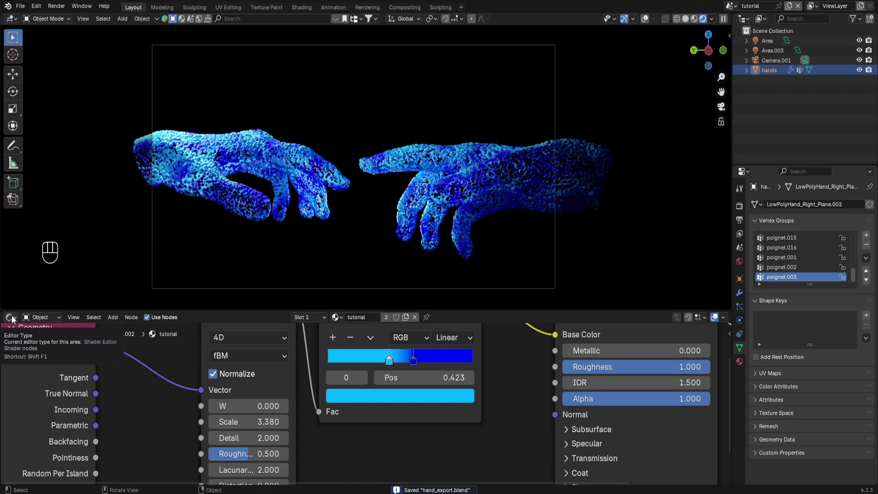
Duplicate the scale Random Value node in Geometry Nodes and set its Min to 0
drag(18, 322, 143, 398)
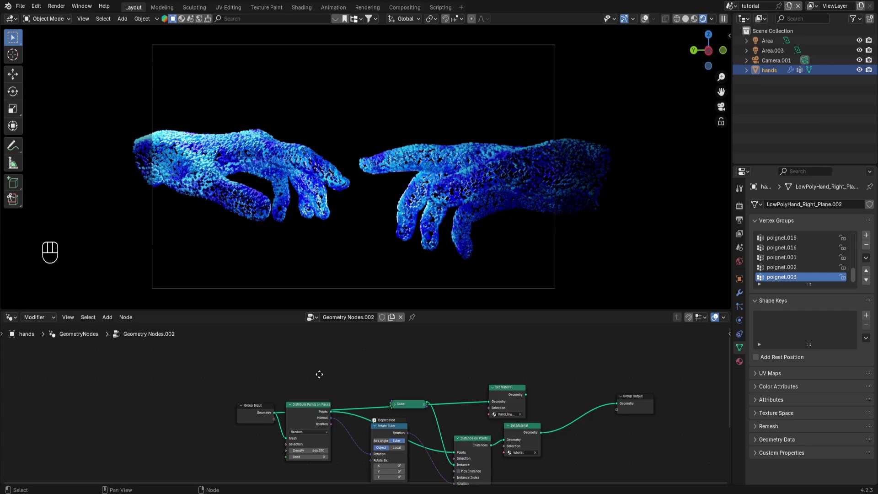
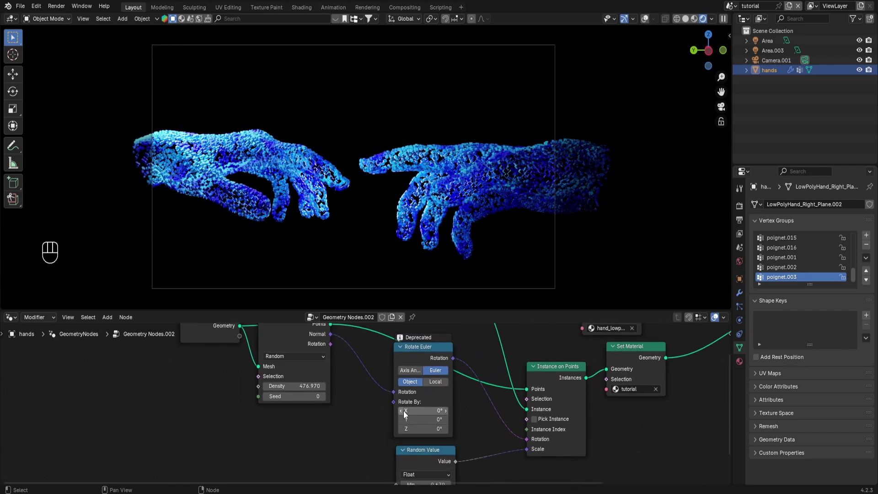
click(398, 404)
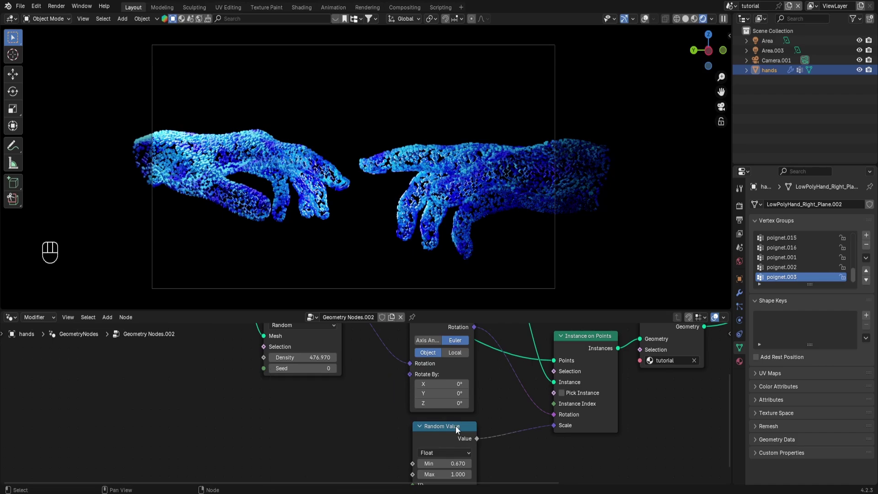
click(462, 442)
key(shift+d)
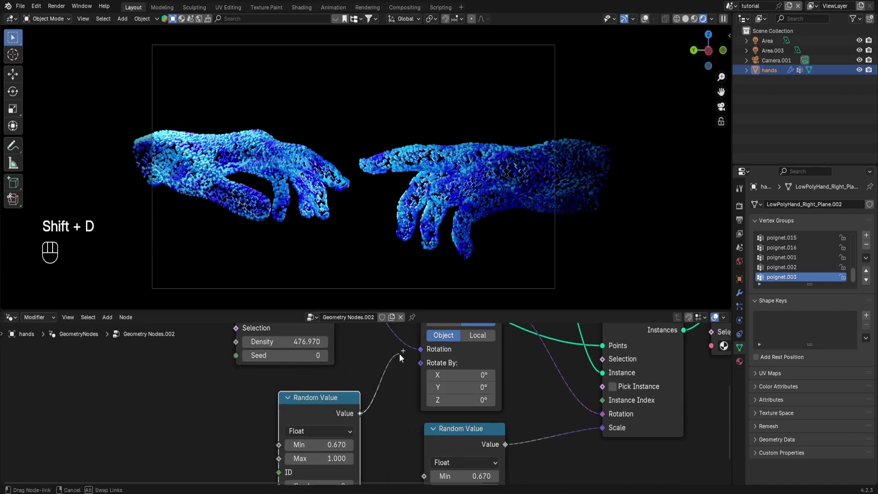
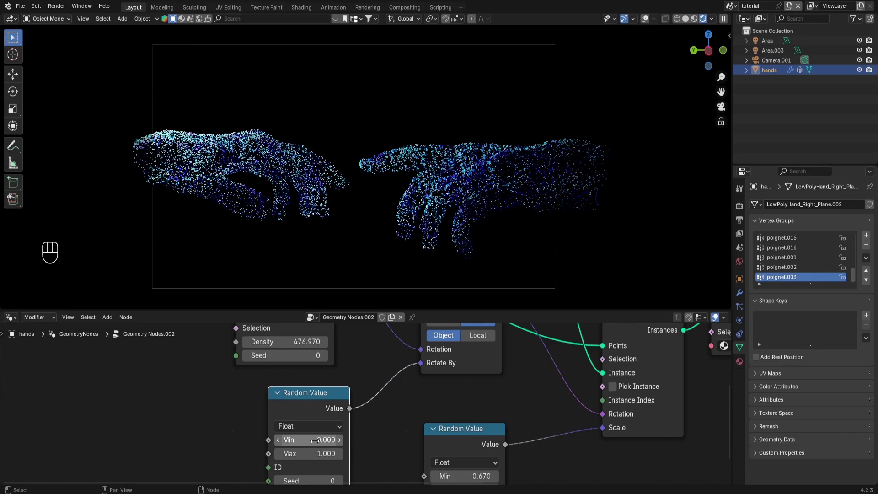
click(317, 410)
key(shift+a)
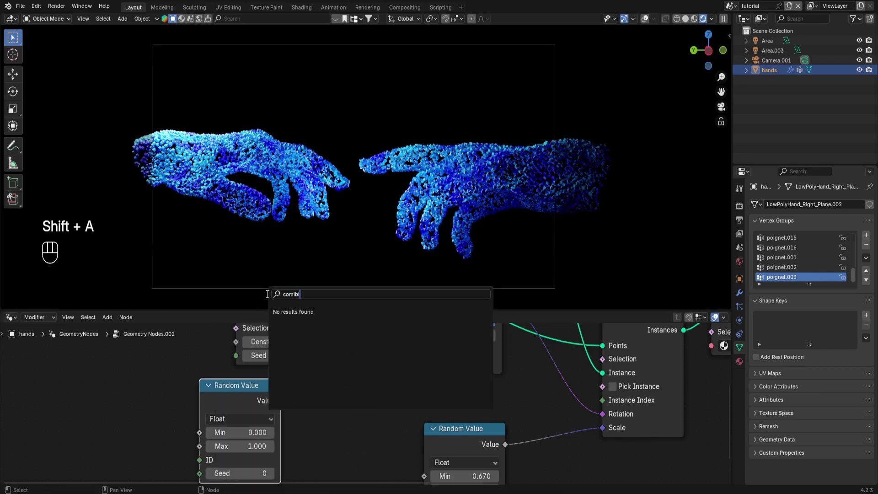
Add and place a Combine XYZ node in the node tree
key(BackSpace)
key(BackSpace)
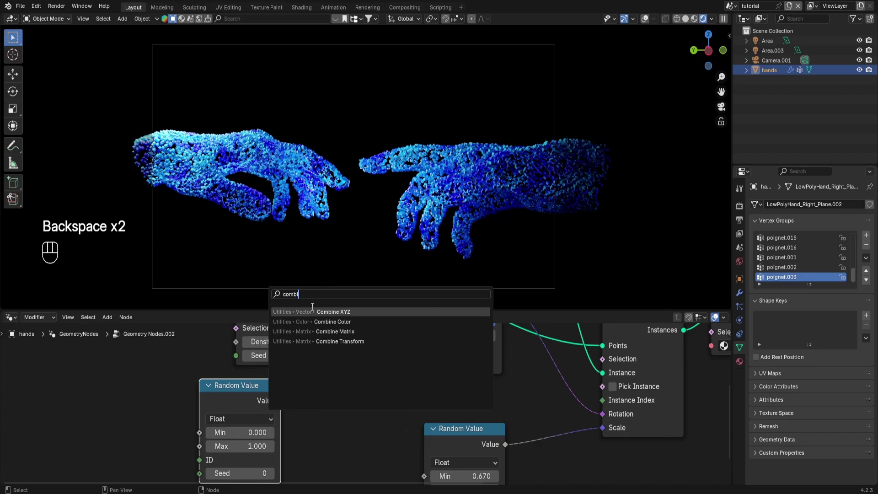
click(314, 367)
click(364, 358)
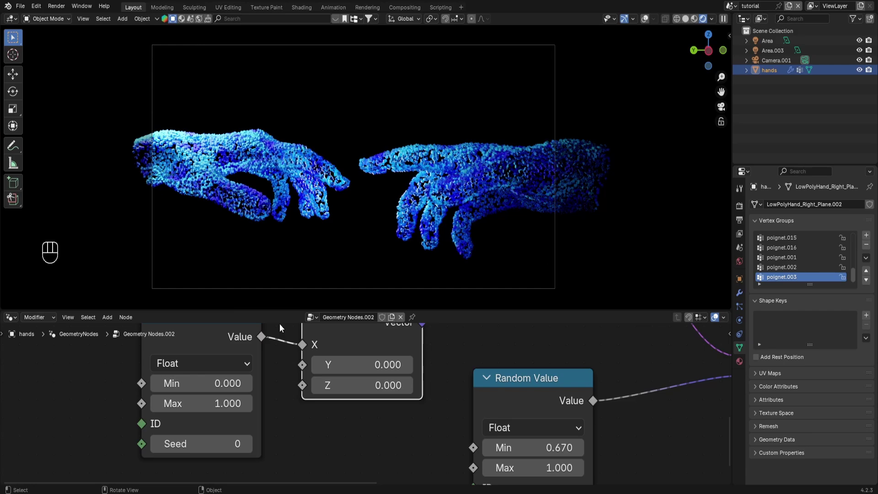
click(246, 394)
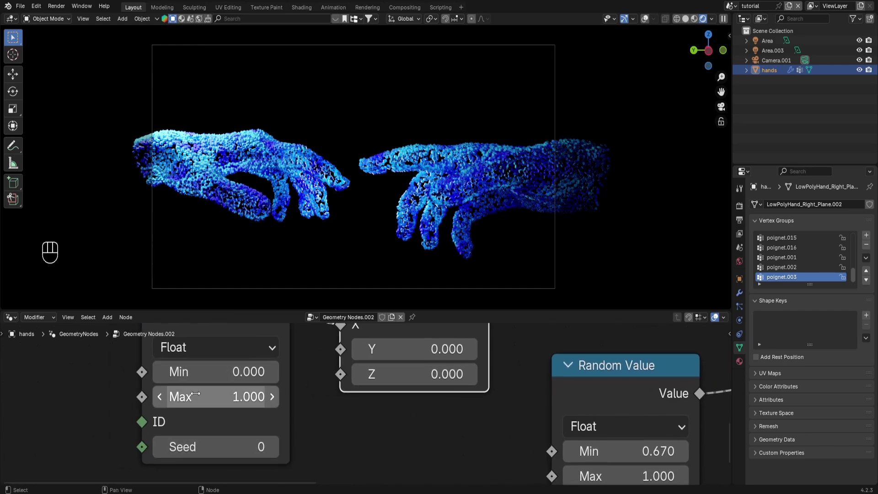
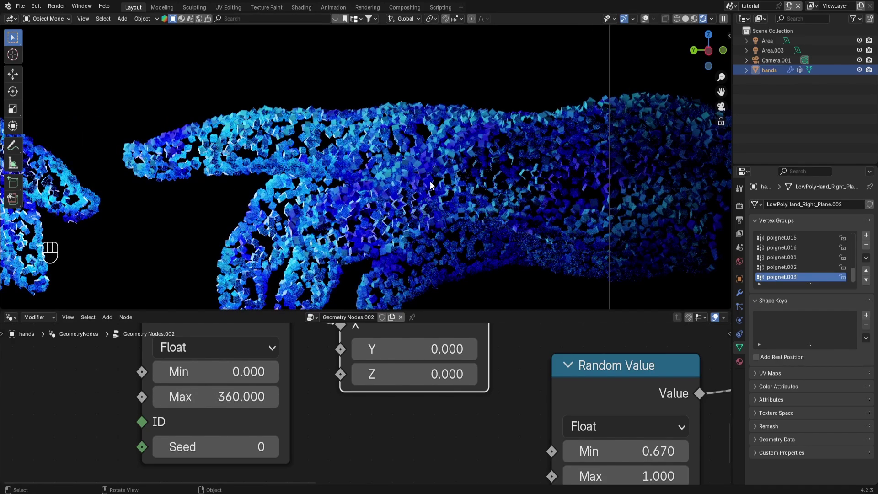
click(288, 164)
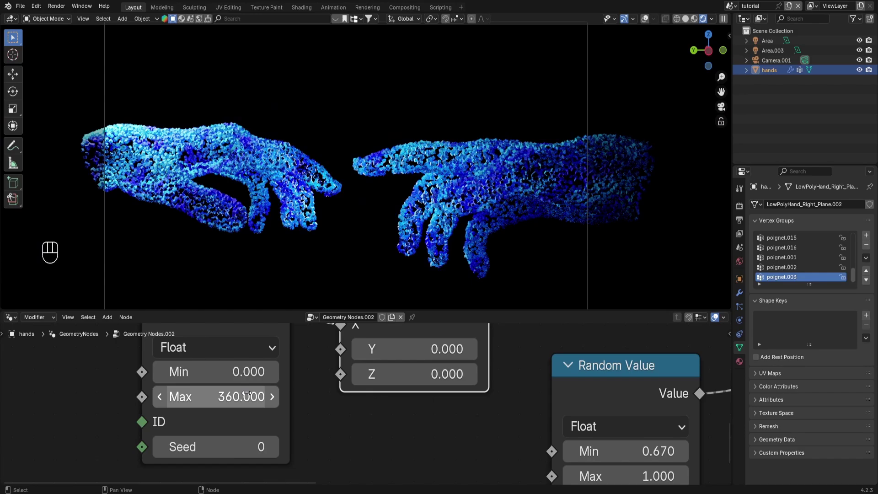
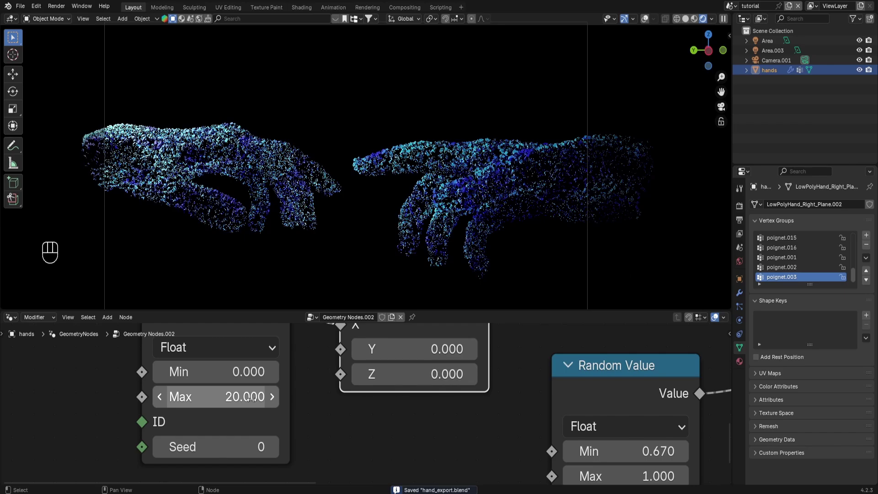
Feed the Random Value into Rotate Euler's Rotate By with Max 20 and save
key(ctrl+s)
click(294, 388)
drag(317, 388, 334, 422)
click(306, 397)
click(399, 398)
key(x)
click(316, 410)
key(ctrl+s)
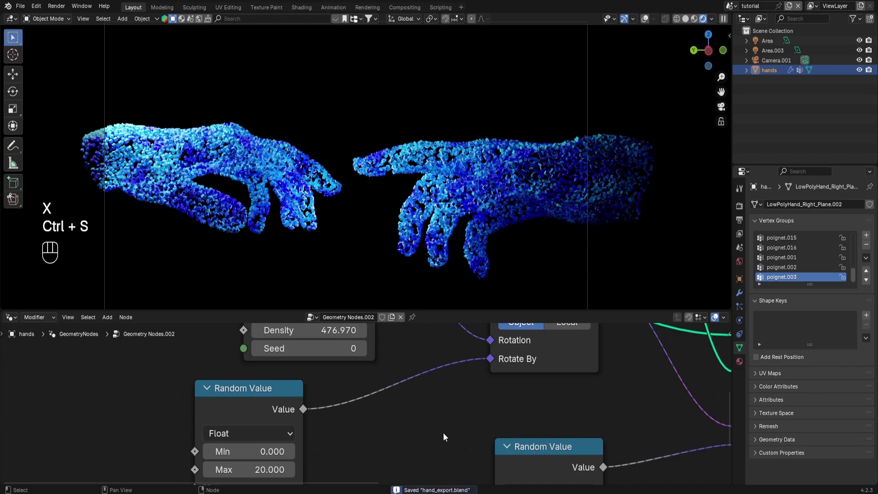
key(ctrl+s)
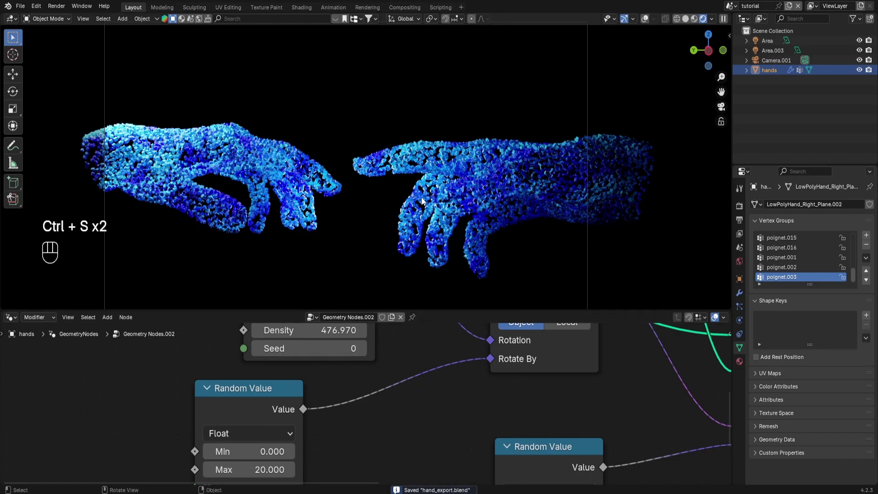
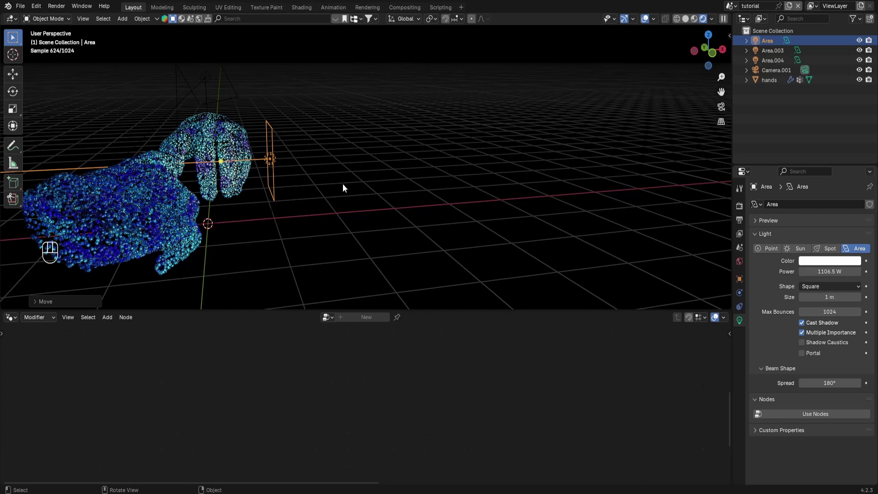
Set the Area light's power to 2138.2 W, preview rendered, then reselect the hands
key(s)
click(390, 184)
drag(301, 163, 307, 154)
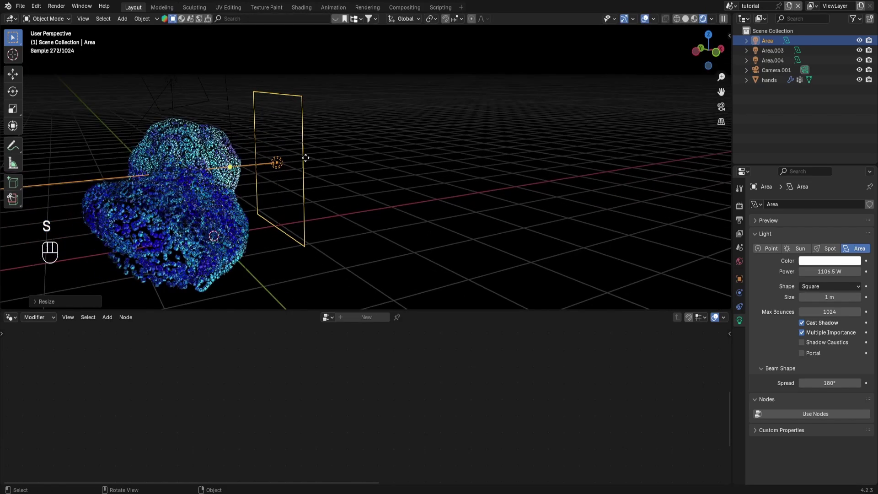
drag(290, 155, 254, 154)
key(KP_0)
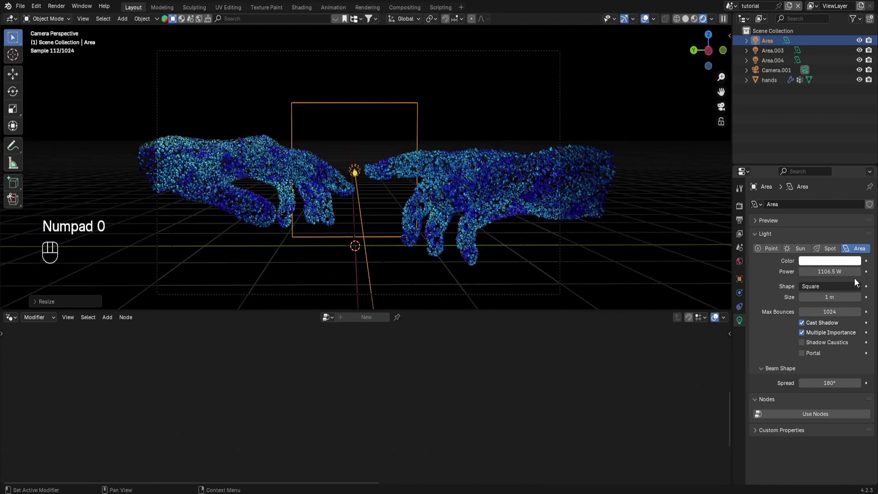
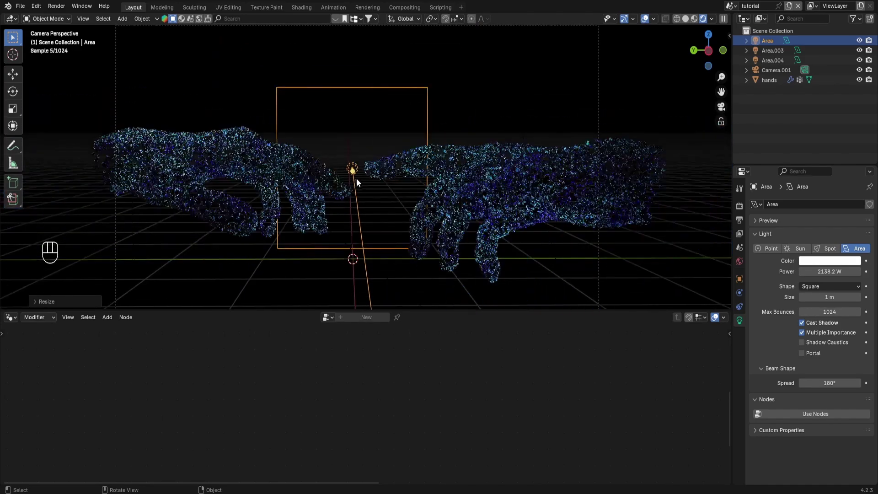
click(646, 19)
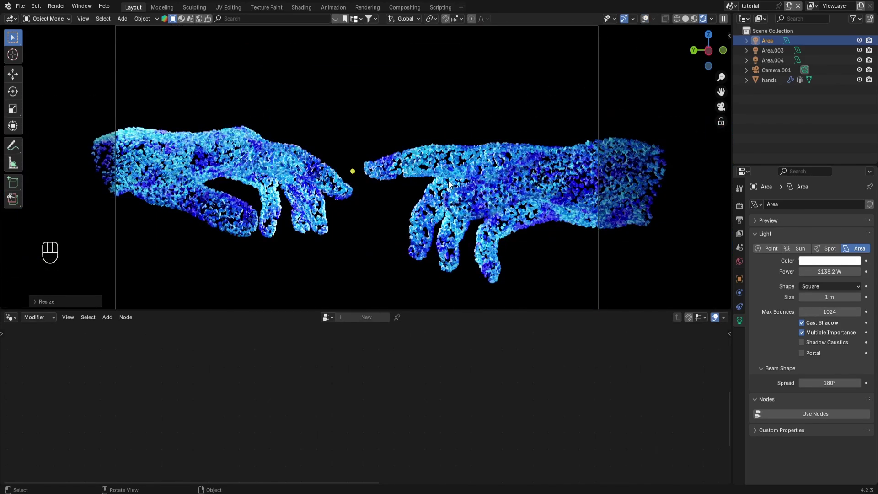
key(ctrl+s)
click(498, 175)
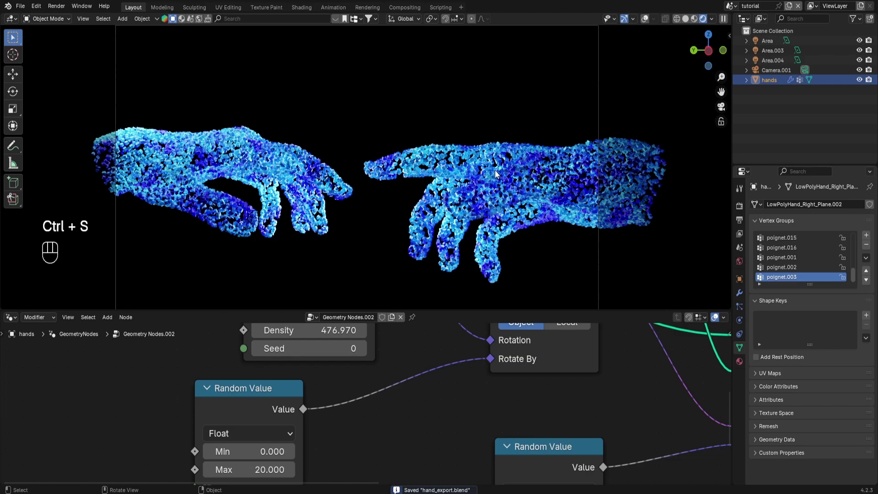
Show the hands material in the Shader Editor with the Subsurface panel expanded
drag(20, 322, 129, 412)
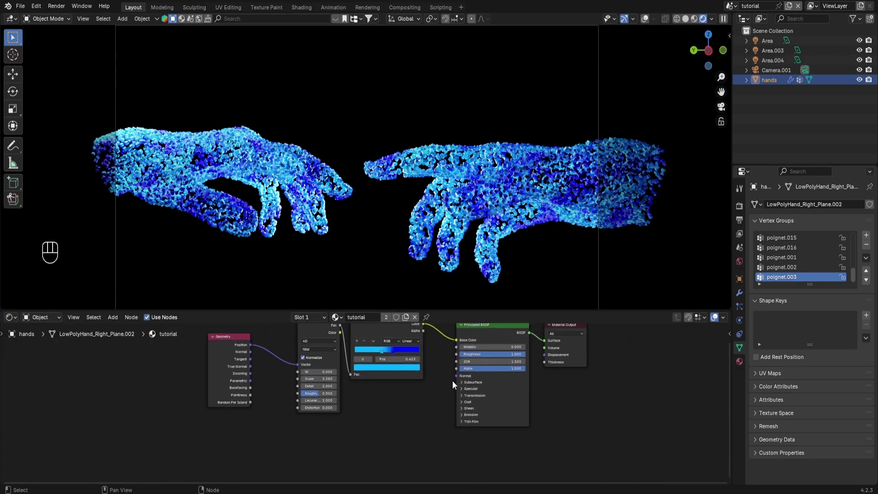
click(428, 399)
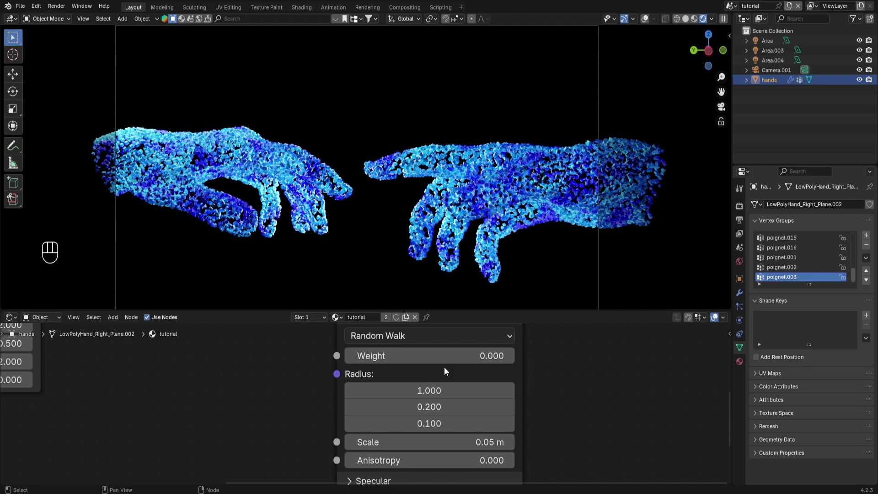
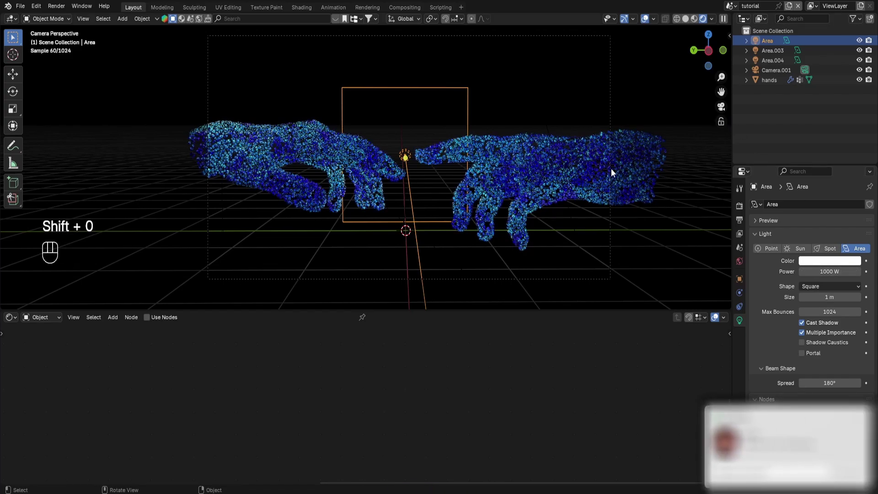
Set hands Subsurface Weight 0.505 and Radius 0/0/1.7, save, then bring up the Add menu
key(s)
click(622, 172)
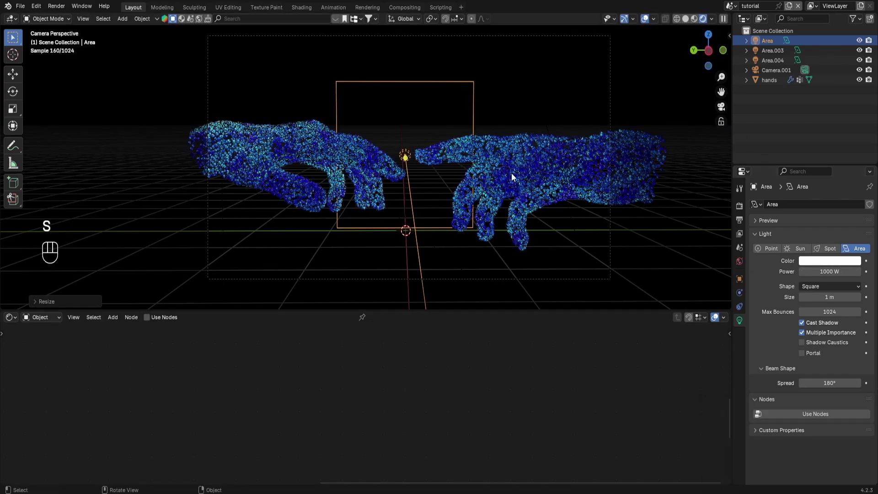
click(516, 164)
click(648, 21)
key(ctrl+s)
click(537, 178)
key(ctrl+s)
key(shift+a)
key(shift+a)
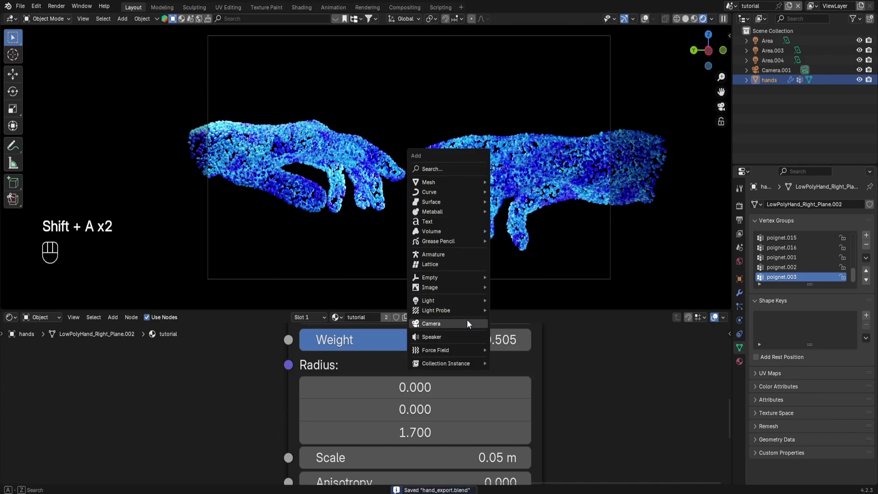
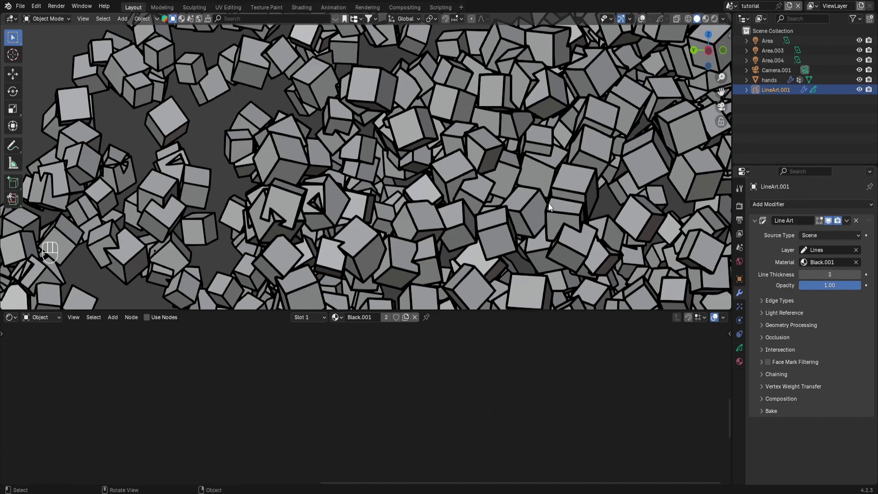
Inspect the Scene Line Art outlines on the hands and set Line Thickness to 5
middle_click(531, 177)
middle_click(525, 178)
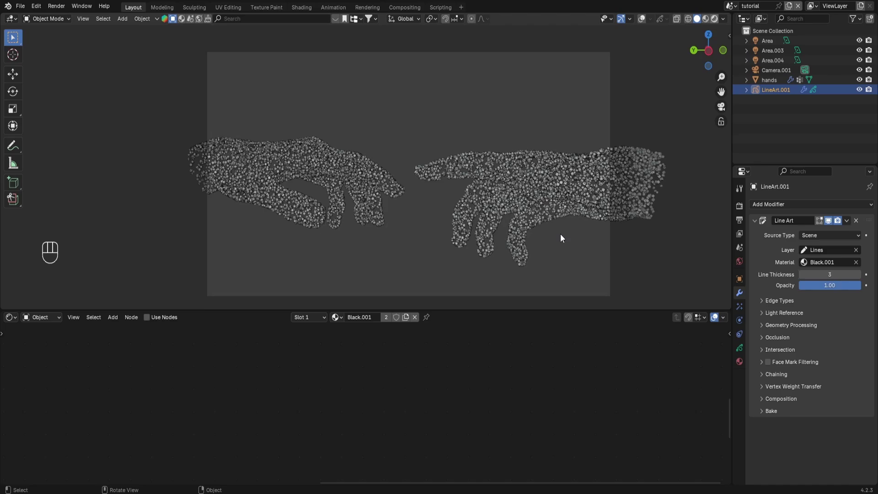
drag(543, 230, 536, 222)
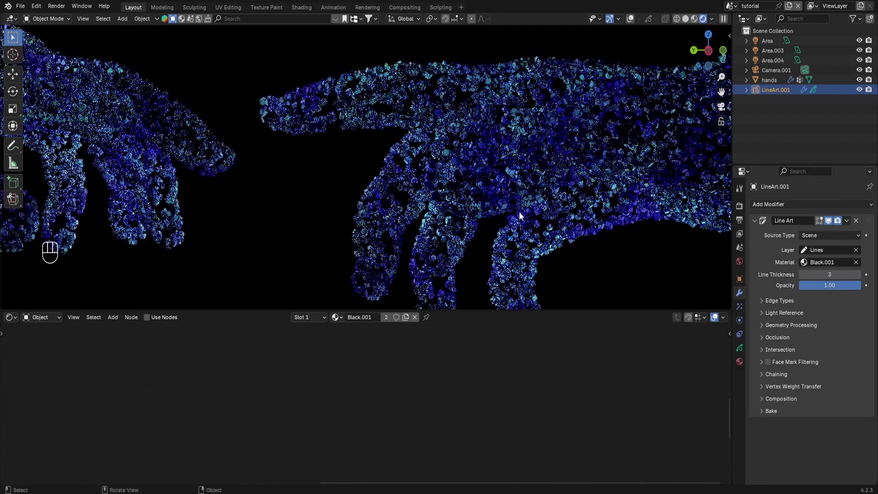
click(471, 149)
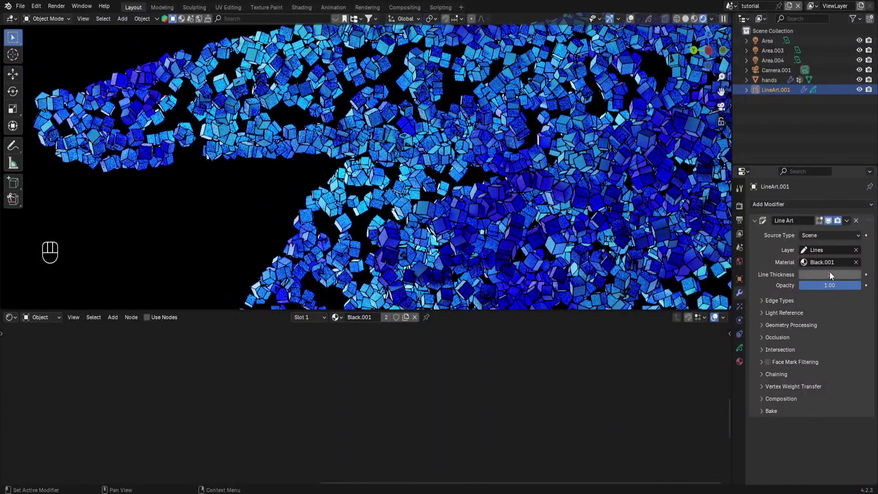